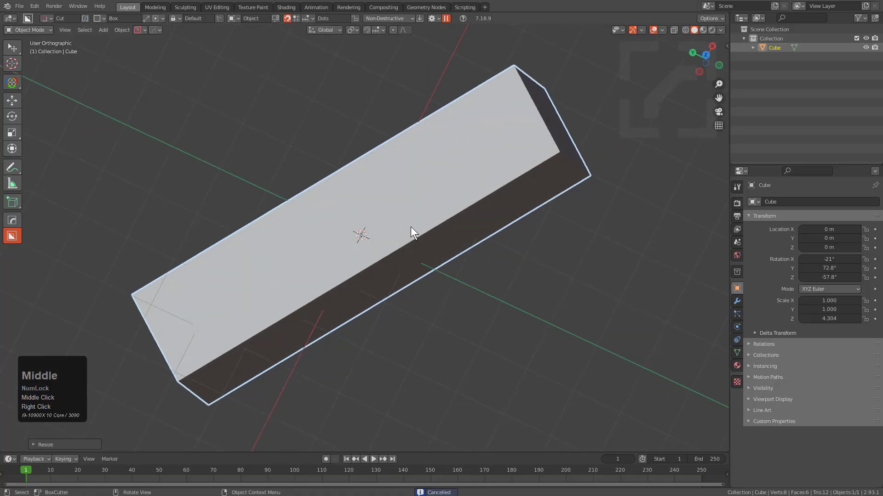
# Clear the cube's scale and rotation and frame it in an orthographic side view
pyautogui.press('alt+s')
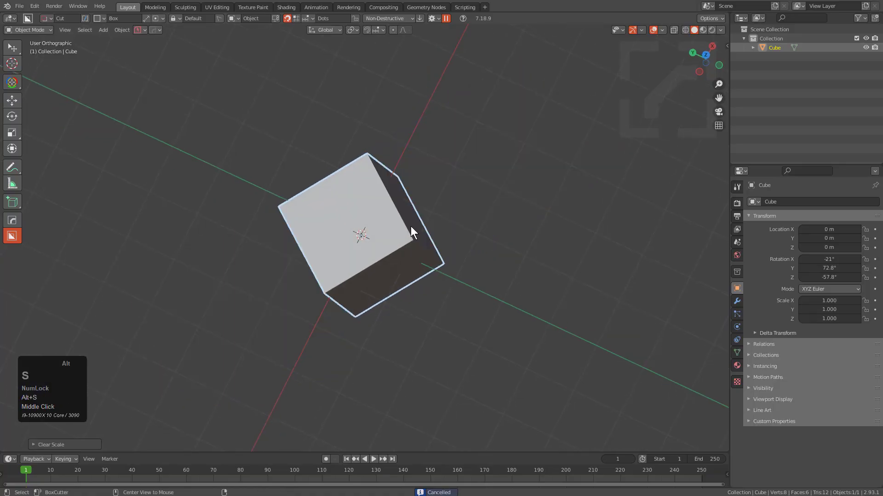
pyautogui.press('g')
pyautogui.press('alt+r')
pyautogui.middleClick(416, 267)
pyautogui.middleClick(411, 265)
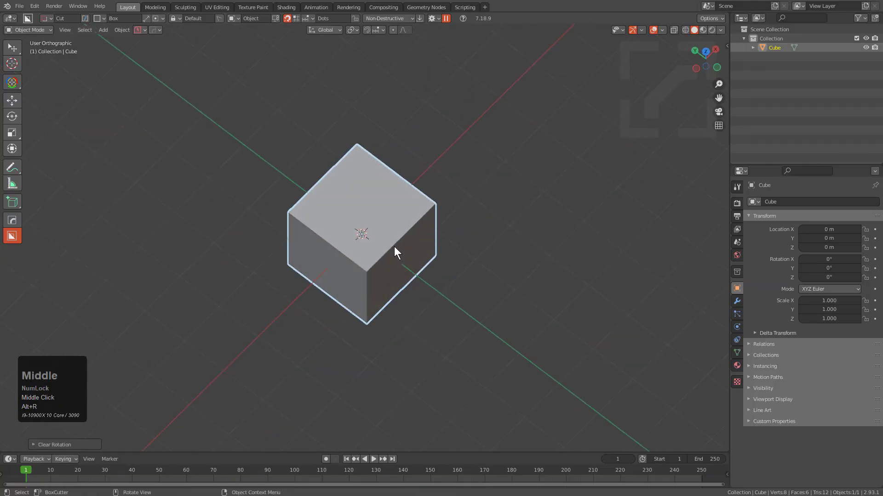
pyautogui.press('KP_1')
pyautogui.press('KP_3')
pyautogui.scroll(3)
pyautogui.middleClick(381, 249)
# BoxCutter a block out of the lower cube and a strip near its top
pyautogui.press('d')
pyautogui.doubleClick(419, 243)
pyautogui.moveTo(469, 302); pyautogui.dragTo(510, 276)
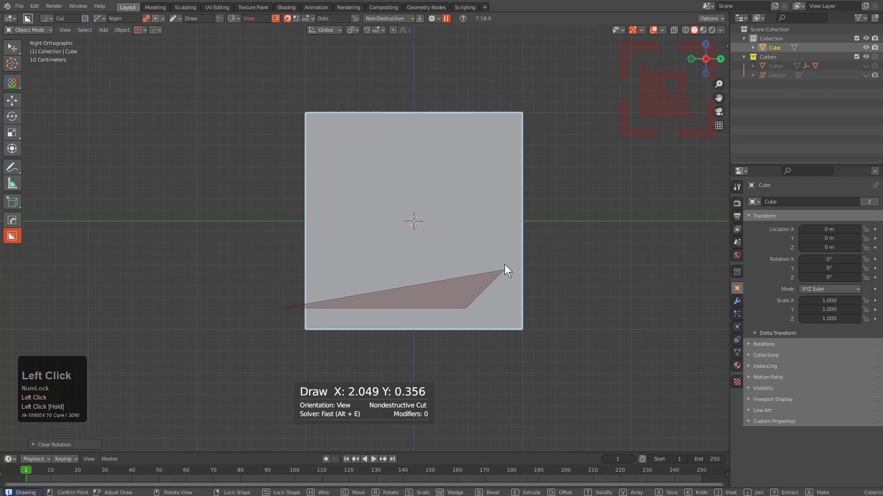
pyautogui.press('space')
pyautogui.moveTo(413, 216); pyautogui.dragTo(426, 234)
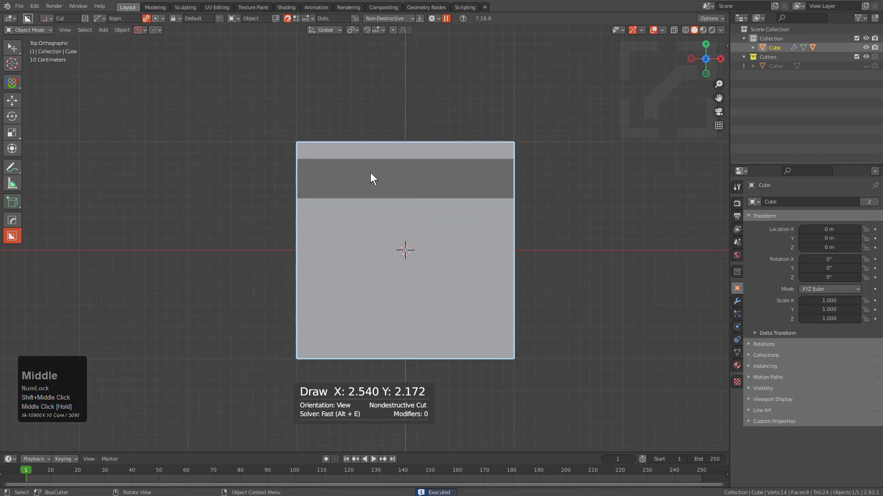
pyautogui.press('q')
pyautogui.click(407, 120)
pyautogui.press('q')
# Cut further steps into the profile from the front view to form the stepped floor
pyautogui.press('d')
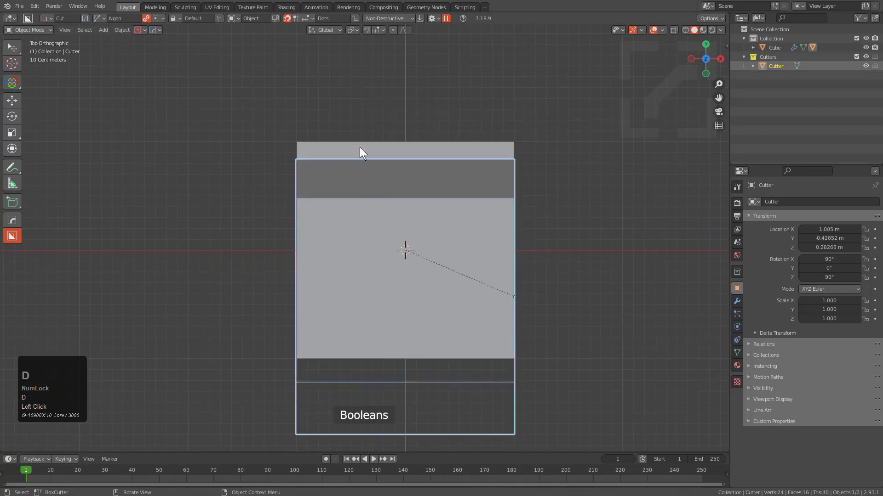
pyautogui.moveTo(362, 147); pyautogui.dragTo(463, 139)
pyautogui.scroll(3)
pyautogui.press('1')
pyautogui.click(397, 146)
pyautogui.moveTo(392, 160); pyautogui.dragTo(455, 165)
pyautogui.scroll(-3)
pyautogui.moveTo(441, 181); pyautogui.dragTo(373, 210)
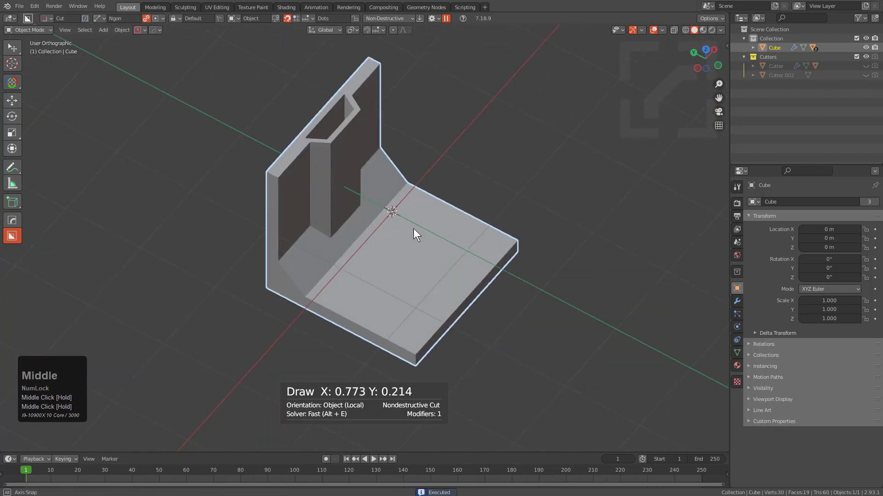
# Cut a ledge groove along the wall of the L-shaped piece
pyautogui.scroll(3)
pyautogui.scroll(3)
pyautogui.moveTo(370, 237); pyautogui.dragTo(442, 237)
pyautogui.moveTo(495, 239); pyautogui.dragTo(543, 241)
pyautogui.middleClick(479, 218)
pyautogui.scroll(-3)
pyautogui.middleClick(390, 246)
# Make an additional boolean cut across the middle of the wall piece
pyautogui.press('alt+v')
pyautogui.press('e')
pyautogui.moveTo(442, 250); pyautogui.dragTo(377, 205)
pyautogui.scroll(-3)
pyautogui.middleClick(418, 245)
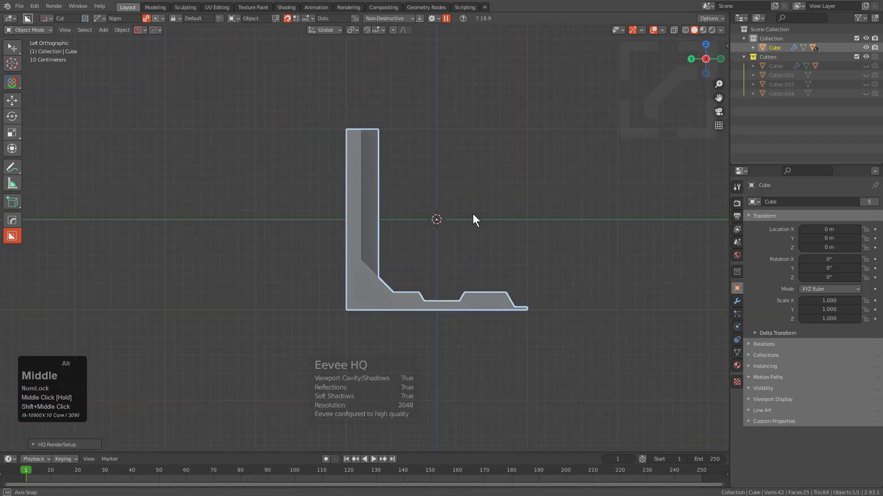
pyautogui.scroll(3)
# Carve a notch into the top of the wall with an Ngon cut
pyautogui.press('d')
pyautogui.click(444, 180)
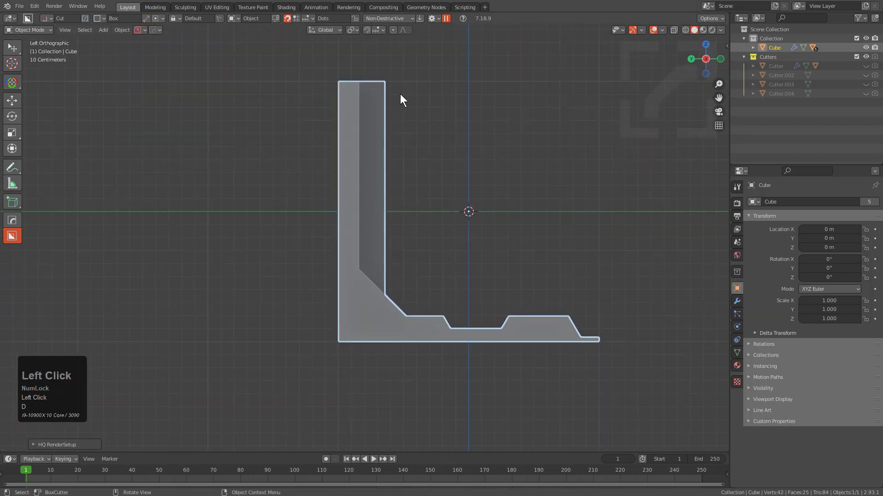
pyautogui.moveTo(393, 92); pyautogui.dragTo(432, 154)
pyautogui.moveTo(478, 129); pyautogui.dragTo(303, 118)
pyautogui.click(299, 117)
pyautogui.moveTo(299, 117); pyautogui.dragTo(376, 145)
pyautogui.moveTo(299, 117); pyautogui.dragTo(372, 159)
pyautogui.press('w')
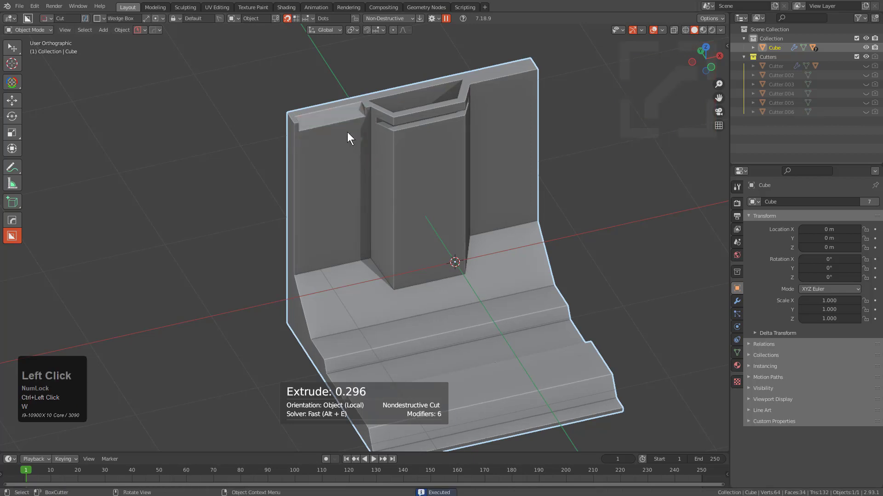
pyautogui.scroll(-3)
pyautogui.middleClick(417, 198)
# Mirror the stepped profile across the -X axis with the HOps mirror gizmo
pyautogui.press('alt+x')
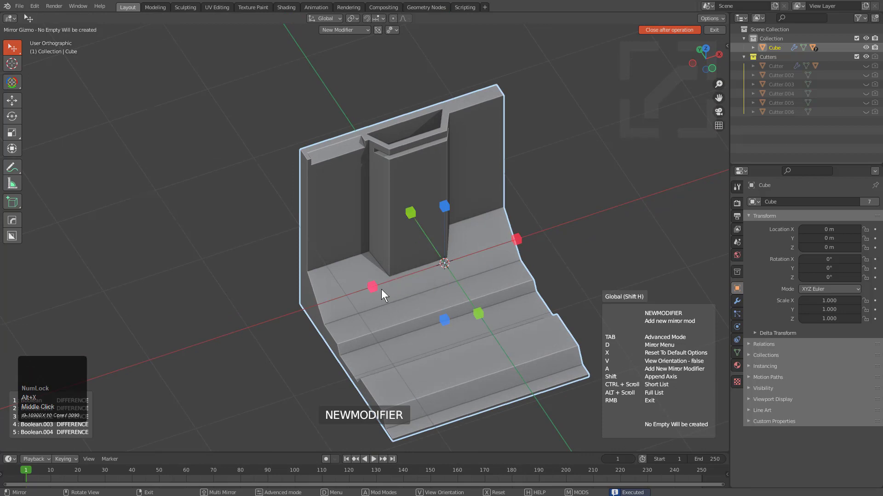
pyautogui.press('alt+x')
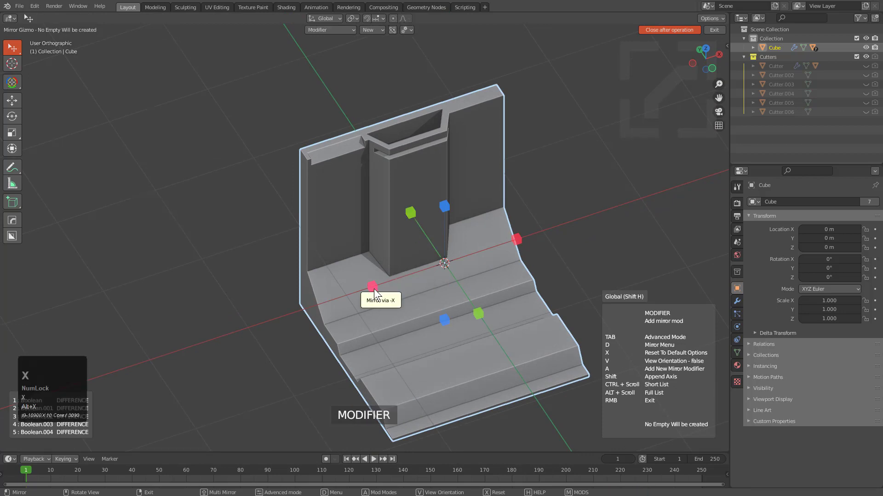
pyautogui.press('x')
pyautogui.click(378, 289)
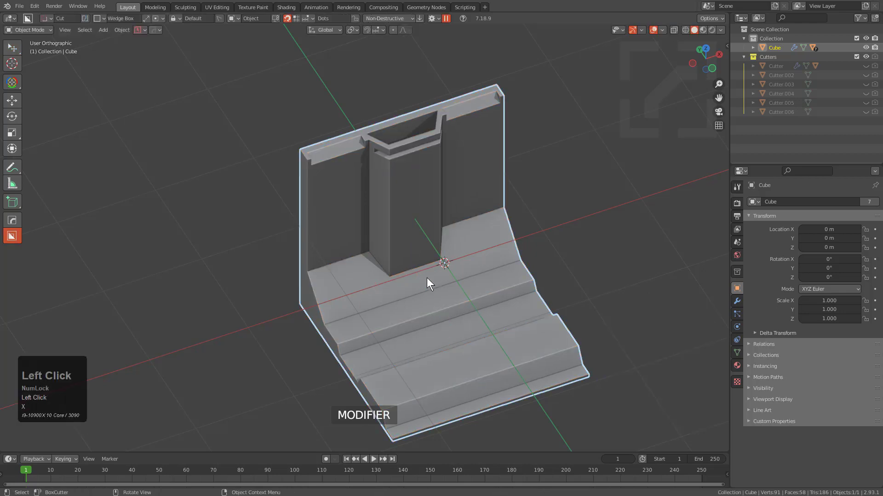
pyautogui.scroll(-3)
pyautogui.middleClick(448, 298)
# Start a Dice operation to slice the mirrored profile into even segments
pyautogui.scroll(-3)
pyautogui.middleClick(408, 276)
pyautogui.scroll(3)
pyautogui.moveTo(393, 270); pyautogui.dragTo(410, 272)
pyautogui.scroll(-3)
pyautogui.moveTo(421, 279); pyautogui.dragTo(468, 345)
pyautogui.press('q')
pyautogui.click(468, 345)
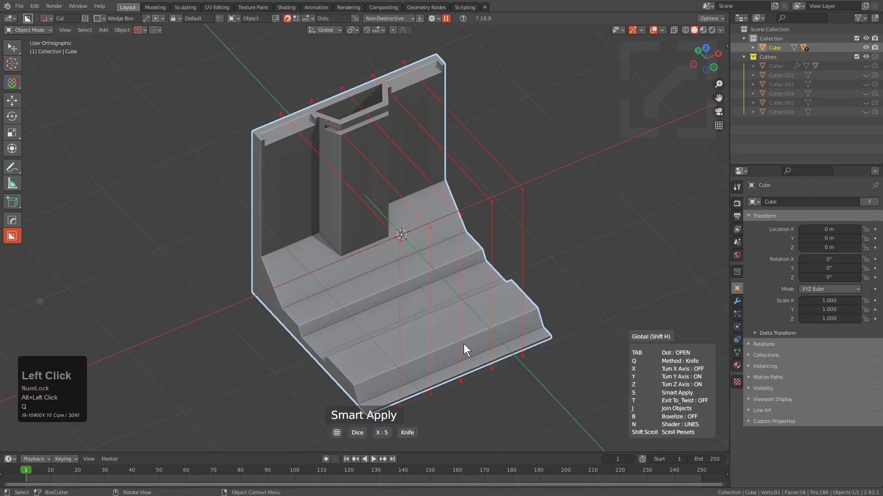
# Enable To_Twist and confirm, spinning the 14 slices 360° into a round shell
pyautogui.scroll(3)
pyautogui.press('s')
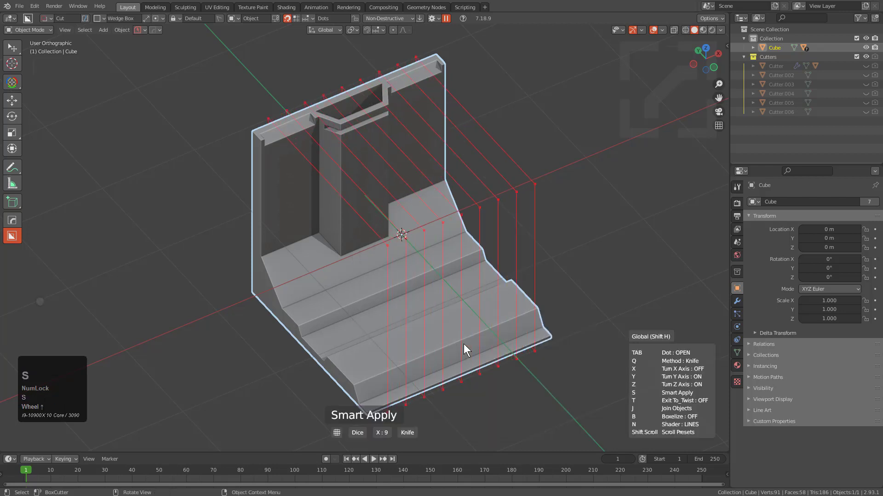
pyautogui.scroll(3)
pyautogui.scroll(3)
pyautogui.press('t')
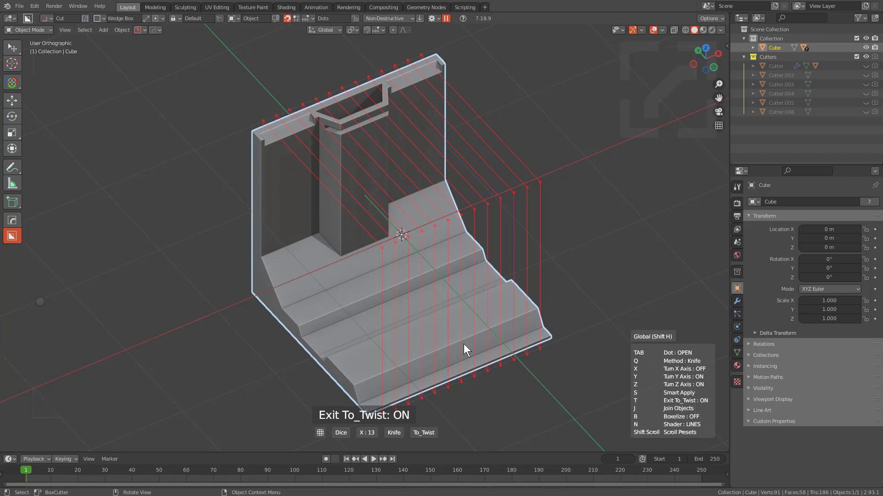
pyautogui.scroll(3)
pyautogui.click(467, 345)
pyautogui.scroll(3)
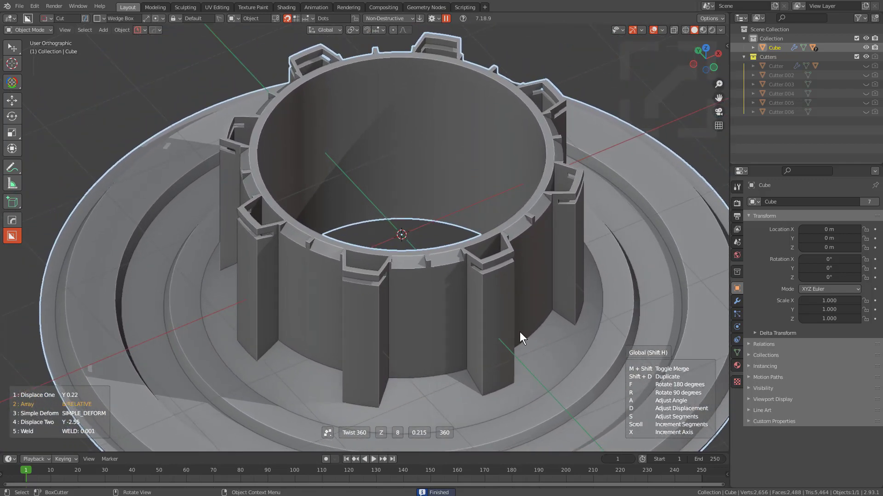
# Adjust the twist displacement to widen the spun shell's radius
pyautogui.press('f')
pyautogui.click(539, 336)
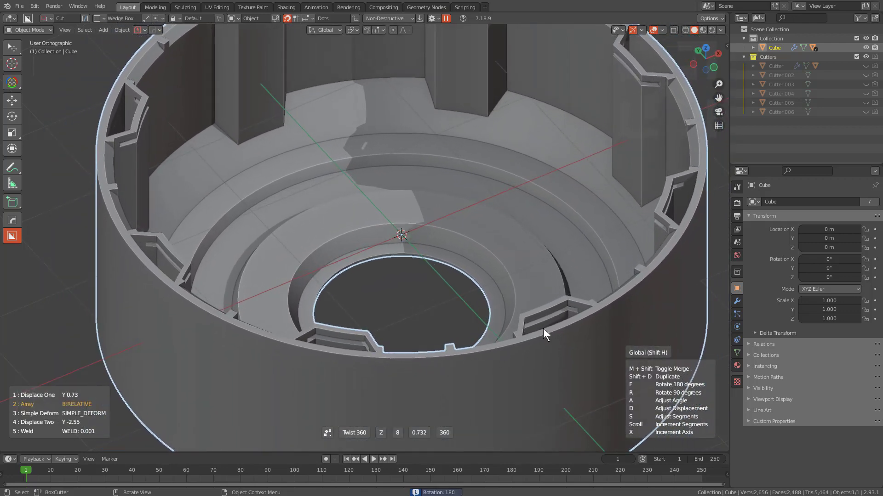
pyautogui.doubleClick(547, 332)
pyautogui.press('f')
pyautogui.scroll(-3)
pyautogui.moveTo(421, 287); pyautogui.dragTo(397, 285)
# Delete the shell's centre faces to open a hole and squash it into a squat cylinder
pyautogui.press('Tab')
pyautogui.press('3')
pyautogui.click(393, 277)
pyautogui.moveTo(521, 261); pyautogui.dragTo(325, 317)
pyautogui.press('x')
pyautogui.press('Tab')
pyautogui.moveTo(360, 299); pyautogui.dragTo(411, 295)
pyautogui.scroll(-3)
pyautogui.middleClick(409, 288)
pyautogui.middleClick(408, 273)
pyautogui.scroll(-3)
pyautogui.middleClick(409, 274)
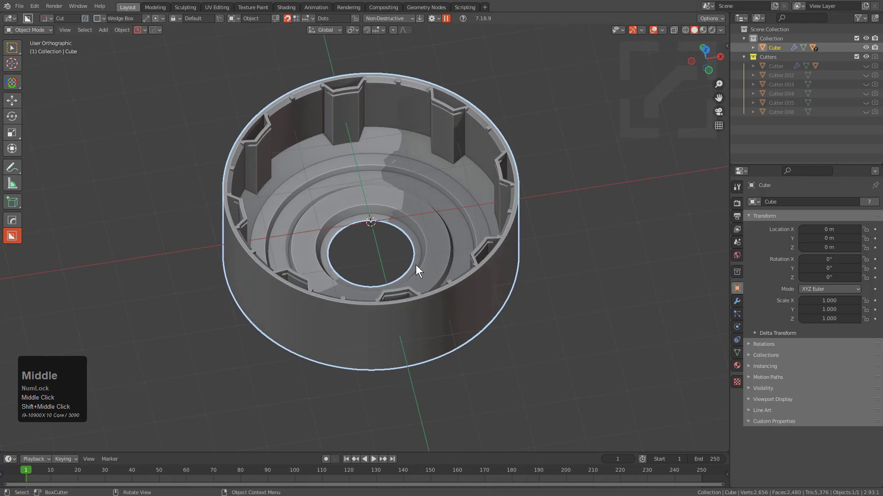
# Add a cylinder primitive enclosing the shell as the outer casing
pyautogui.press('q')
pyautogui.write('qot')
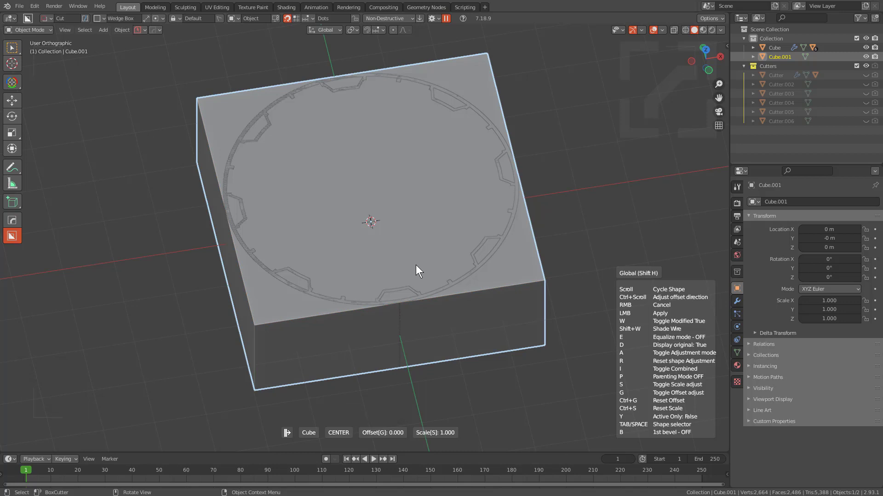
pyautogui.write('qot')
pyautogui.press('space')
pyautogui.click(401, 308)
pyautogui.click(400, 308)
pyautogui.middleClick(393, 306)
# Delete the casing's top cap and extrude its rim into a ring
pyautogui.press('Tab')
pyautogui.press('3')
pyautogui.click(384, 230)
pyautogui.middleClick(406, 310)
pyautogui.click(358, 221)
pyautogui.click(399, 165)
pyautogui.moveTo(398, 164); pyautogui.dragTo(397, 195)
pyautogui.press('x')
pyautogui.moveTo(397, 195); pyautogui.dragTo(402, 213)
pyautogui.middleClick(400, 209)
pyautogui.press('a')
pyautogui.middleClick(428, 257)
pyautogui.middleClick(408, 278)
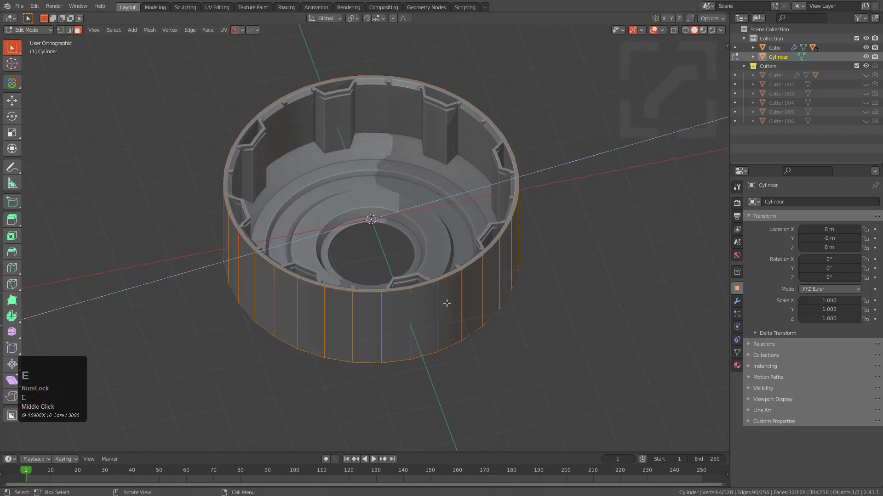
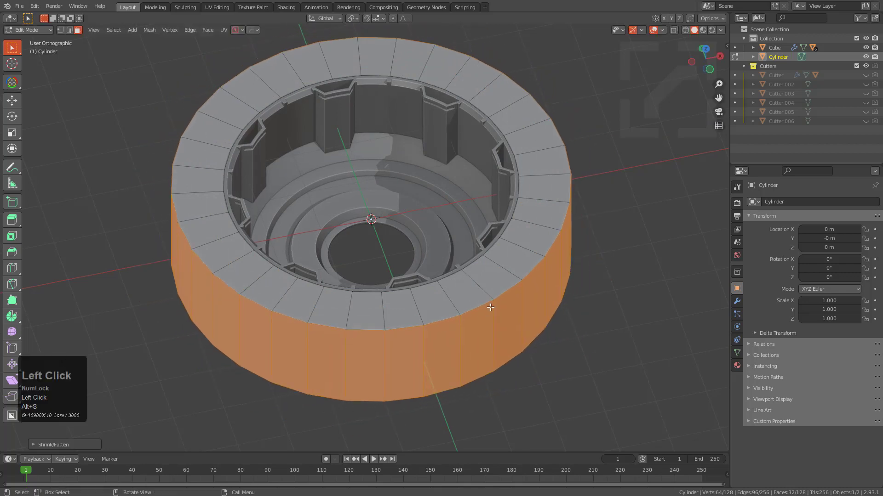
# Slide the casing's top edge loop inward to form a thick top rim
pyautogui.press('2')
pyautogui.click(497, 289)
pyautogui.press('g')
pyautogui.press('g')
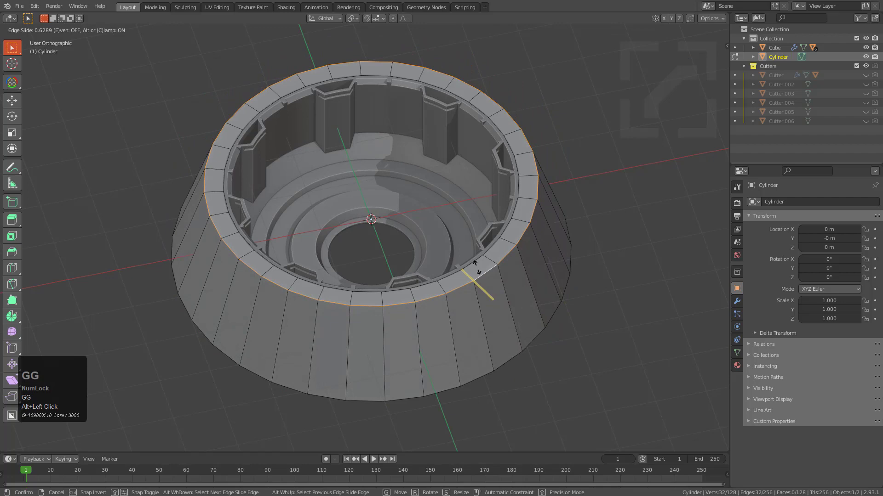
pyautogui.press('Tab')
pyautogui.moveTo(427, 320); pyautogui.dragTo(423, 254)
pyautogui.press('q')
pyautogui.click(424, 253)
# Add a subdivision modifier to the outer casing from the HardOps menu
pyautogui.moveTo(381, 296); pyautogui.dragTo(485, 345)
pyautogui.scroll(3)
pyautogui.scroll(-3)
pyautogui.scroll(3)
pyautogui.scroll(3)
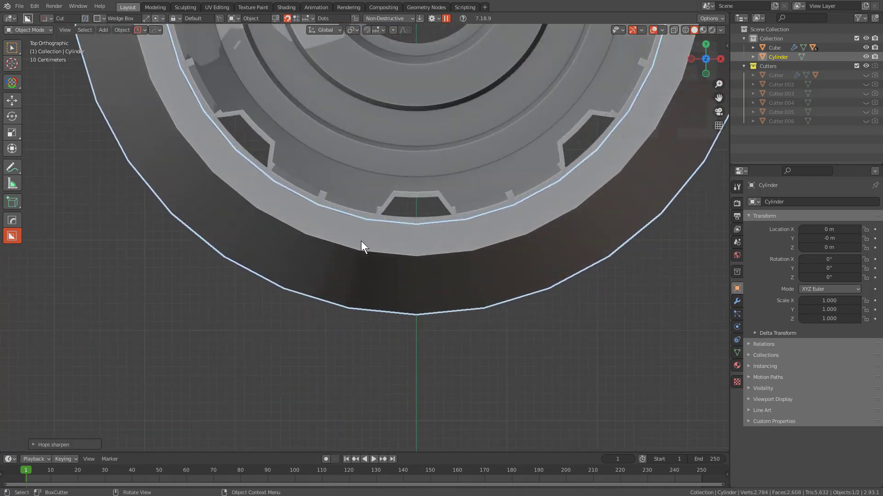
pyautogui.scroll(-3)
pyautogui.scroll(3)
pyautogui.middleClick(398, 210)
pyautogui.scroll(-3)
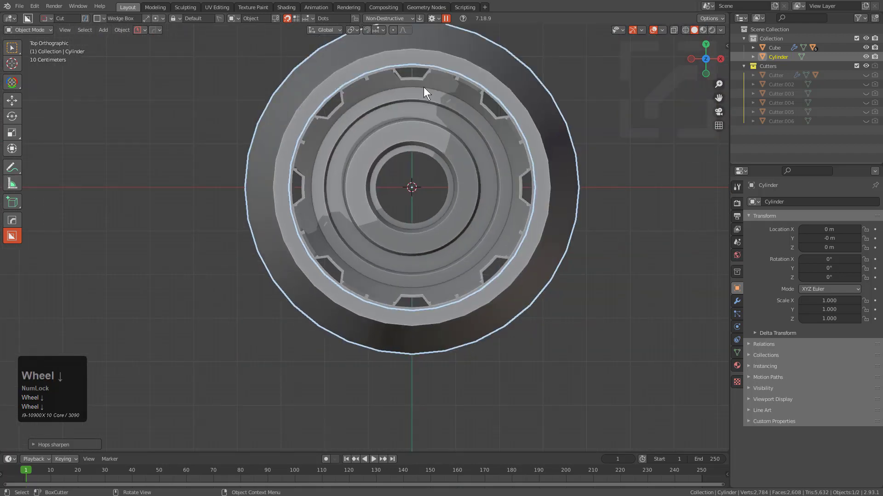
pyautogui.scroll(-3)
pyautogui.scroll(3)
pyautogui.moveTo(446, 257); pyautogui.dragTo(593, 282)
pyautogui.press('q')
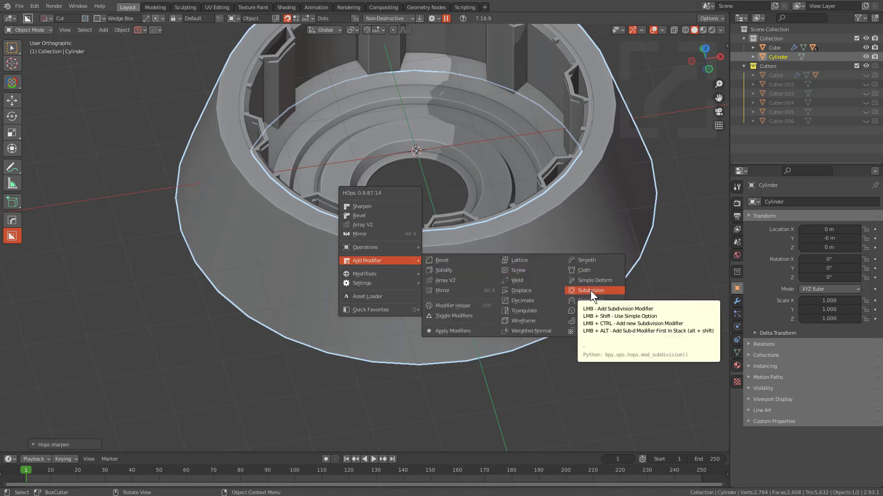
pyautogui.press('q')
pyautogui.middleClick(594, 291)
pyautogui.press('q')
pyautogui.click(594, 291)
pyautogui.moveTo(391, 245); pyautogui.dragTo(460, 343)
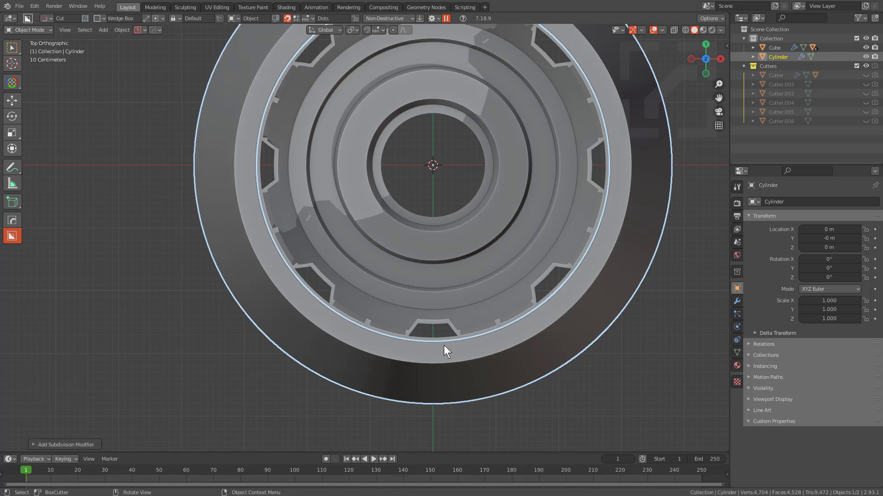
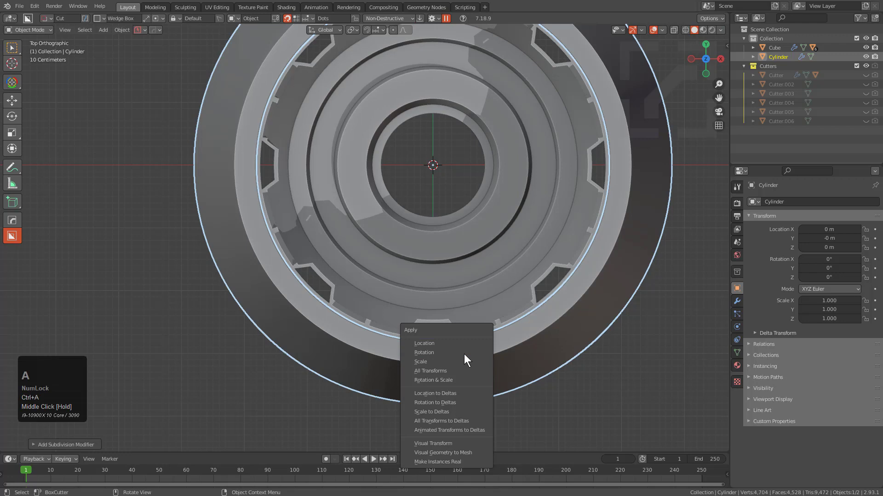
# Apply the Cylinder's transforms, then planar-dissolve its flat geometry at 0.5° in Edit Mode
pyautogui.click(461, 458)
pyautogui.middleClick(445, 360)
pyautogui.scroll(3)
pyautogui.press('Tab')
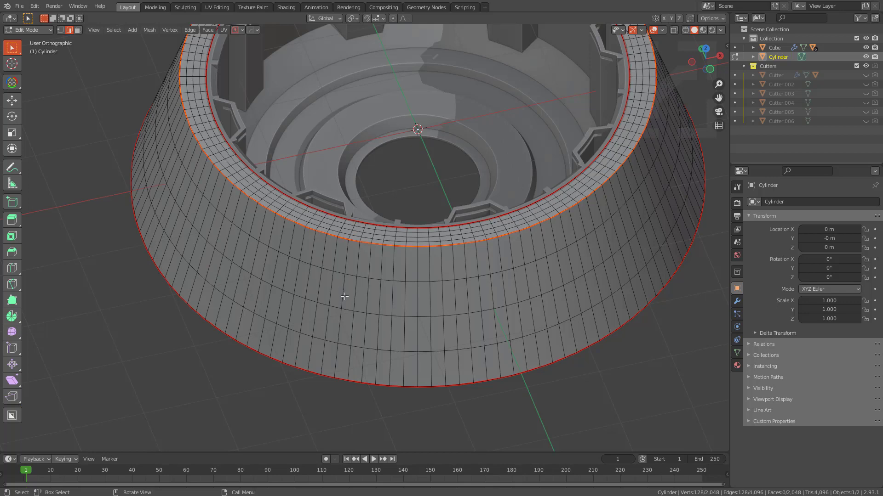
pyautogui.press('q')
pyautogui.click(597, 285)
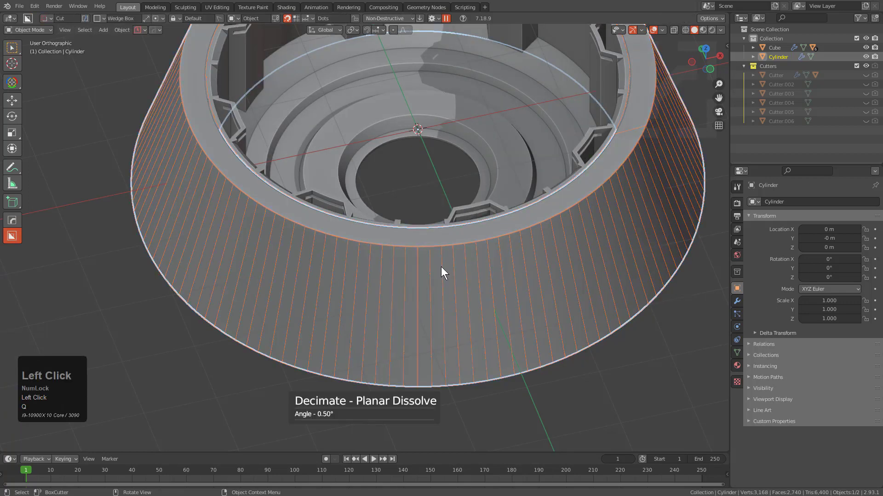
# Run HardOps Clean Mesh on the shell and try selecting the top rim faces, undoing it
pyautogui.scroll(-3)
pyautogui.scroll(3)
pyautogui.scroll(3)
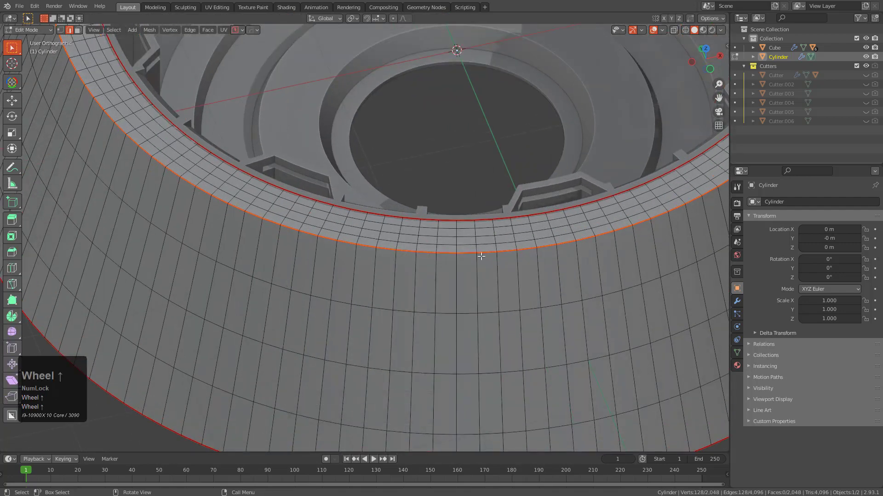
pyautogui.press('q')
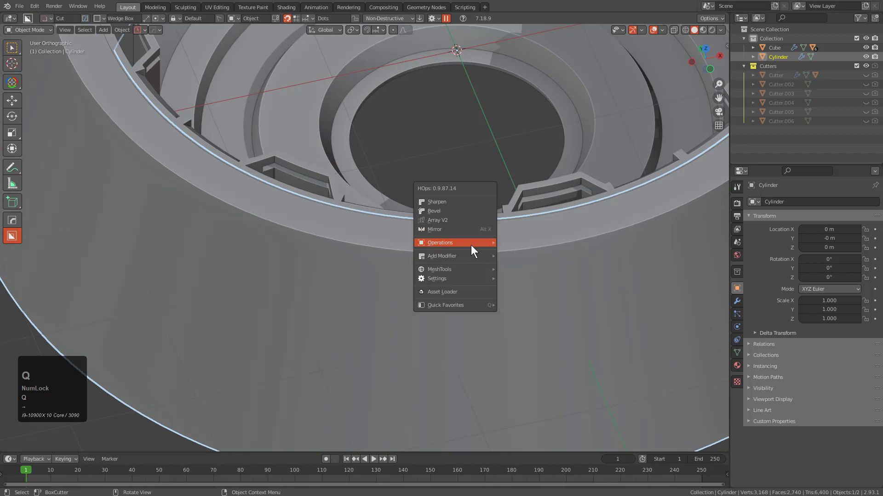
pyautogui.click(536, 326)
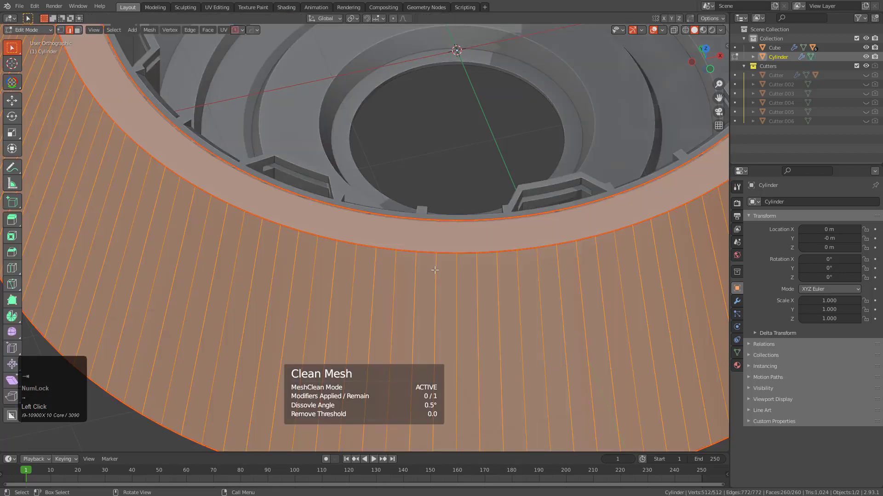
pyautogui.scroll(-3)
pyautogui.press('3')
pyautogui.scroll(-3)
pyautogui.click(436, 246)
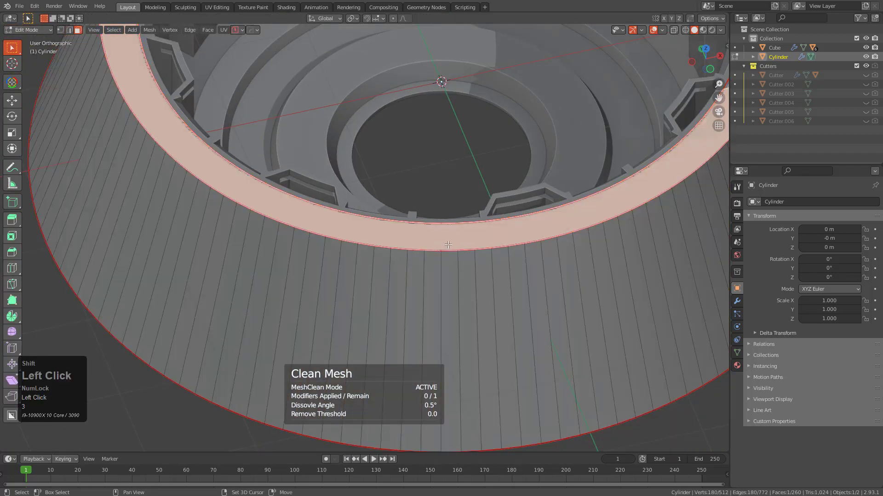
pyautogui.press('shift+`')
pyautogui.middleClick(492, 243)
pyautogui.press('ctrl+z')
# Select redundant horizontal edge loops on the shell walls and delete them
pyautogui.press('Tab')
pyautogui.scroll(3)
pyautogui.press('2')
pyautogui.click(421, 176)
pyautogui.press('2')
pyautogui.click(426, 165)
pyautogui.click(423, 156)
pyautogui.press('x')
pyautogui.click(434, 365)
# Dissolve the remaining extra loop so only the vertical divisions stay
pyautogui.middleClick(431, 327)
pyautogui.middleClick(487, 182)
pyautogui.press('ctrl+x')
pyautogui.click(454, 191)
pyautogui.scroll(-3)
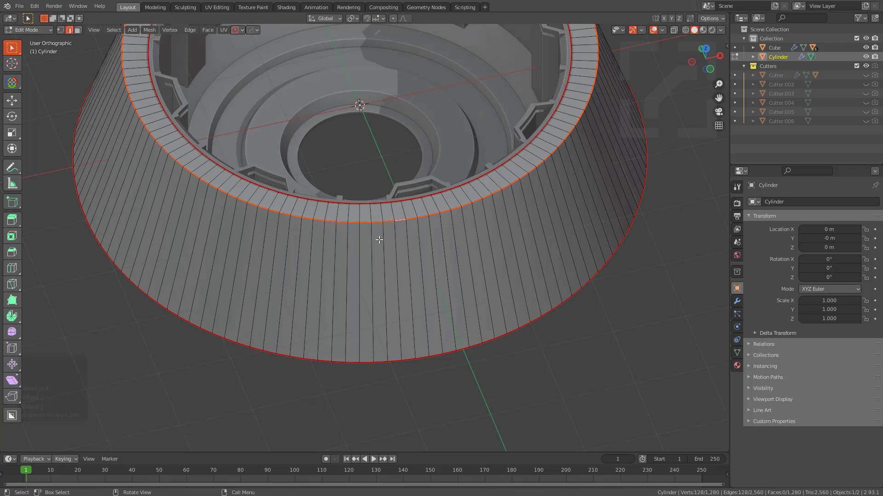
pyautogui.middleClick(413, 240)
pyautogui.scroll(3)
pyautogui.middleClick(495, 215)
# Bevel the marked rim edges with HardOps and confirm, returning to Object Mode
pyautogui.scroll(3)
pyautogui.press('q')
pyautogui.click(608, 85)
pyautogui.scroll(3)
pyautogui.scroll(3)
pyautogui.press('1')
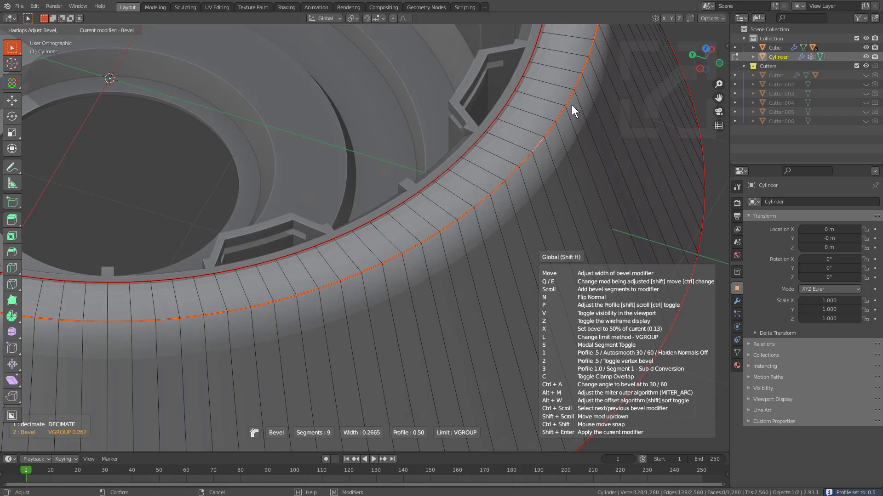
pyautogui.click(574, 108)
pyautogui.press('1')
pyautogui.press('Tab')
# Adjust the rim bevel to a stepped custom profile and raise it to 43 segments
pyautogui.scroll(-3)
pyautogui.middleClick(512, 149)
pyautogui.middleClick(501, 149)
pyautogui.scroll(-3)
pyautogui.middleClick(416, 199)
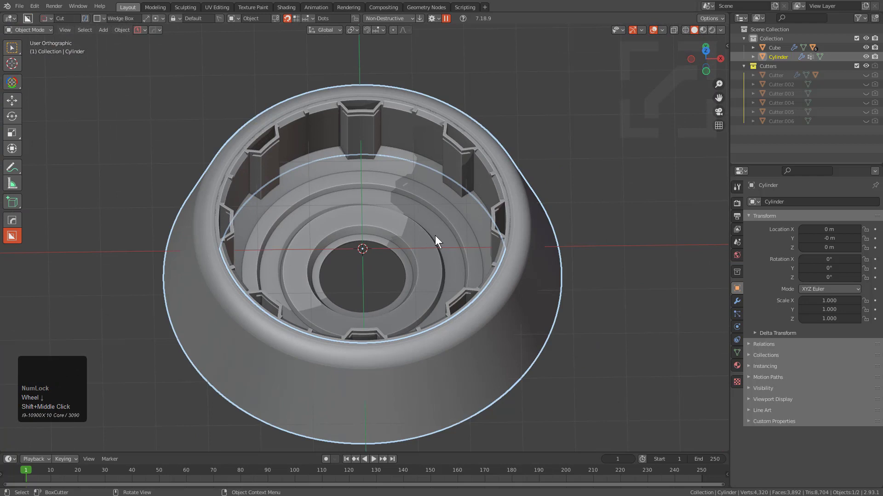
pyautogui.scroll(3)
pyautogui.scroll(-3)
pyautogui.press('q')
pyautogui.click(504, 261)
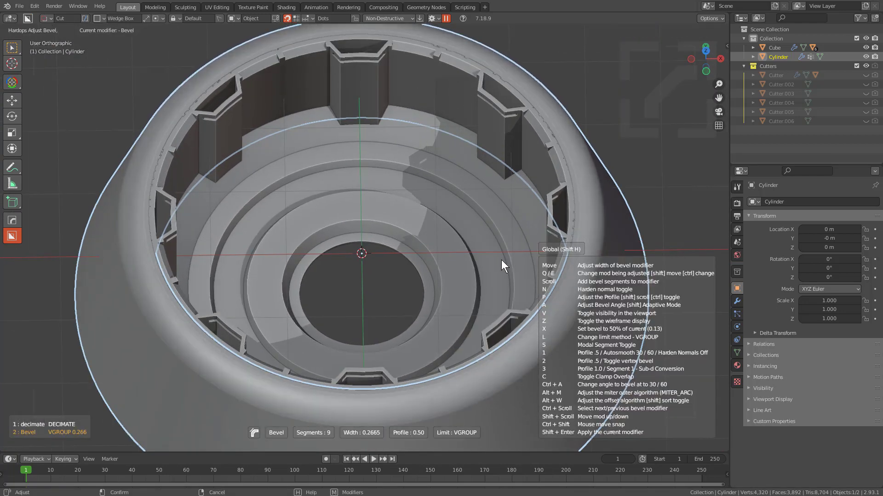
pyautogui.press('shift+Num_Lock')
pyautogui.press('q')
pyautogui.click(503, 262)
pyautogui.press('shift+p')
pyautogui.scroll(3)
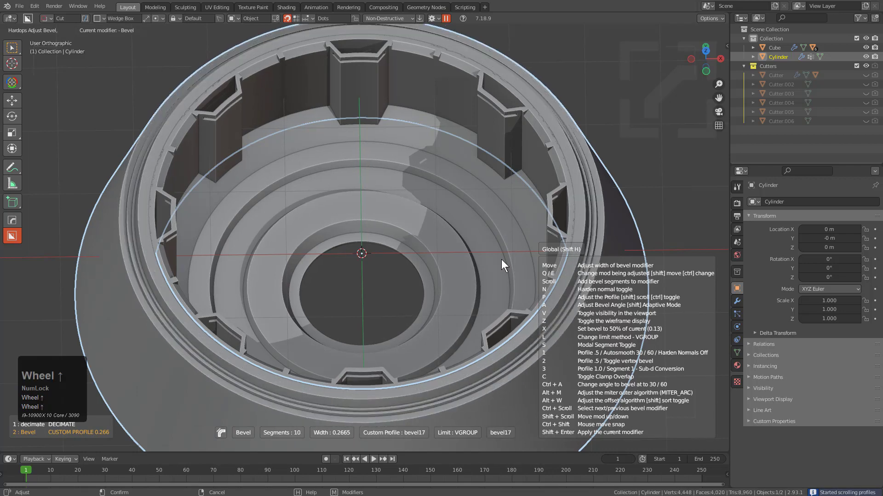
pyautogui.scroll(3)
pyautogui.scroll(-3)
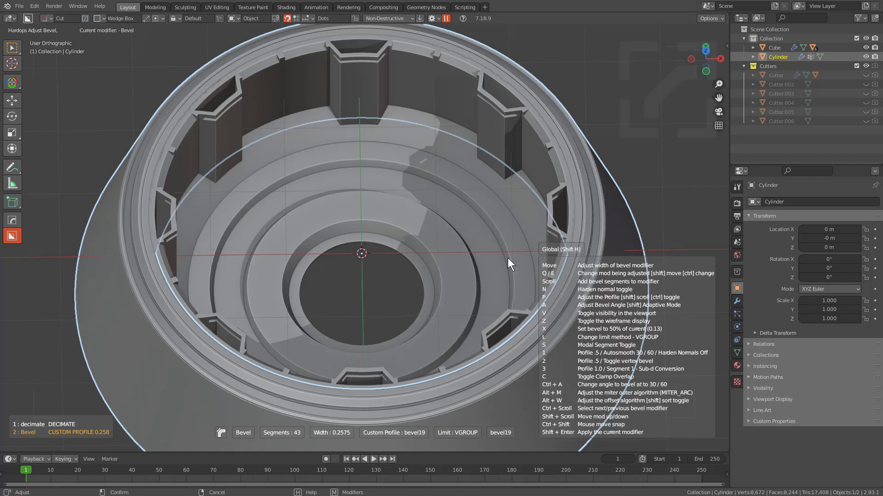
pyautogui.click(507, 261)
# Inspect the ridged lip from below the nozzle
pyautogui.scroll(-3)
pyautogui.moveTo(403, 278); pyautogui.dragTo(407, 219)
pyautogui.scroll(3)
pyautogui.middleClick(398, 267)
pyautogui.press('alt+a')
pyautogui.middleClick(417, 296)
pyautogui.scroll(-3)
pyautogui.moveTo(461, 349); pyautogui.dragTo(425, 357)
pyautogui.click(438, 354)
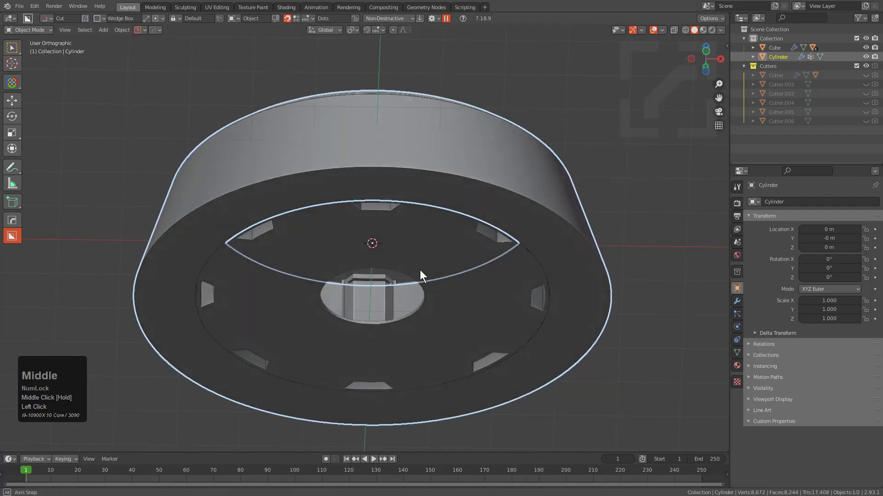
# Add a BoxCutter cylinder disc, Cylinder.001, closing the nozzle's central opening
pyautogui.press('q')
pyautogui.write('qot')
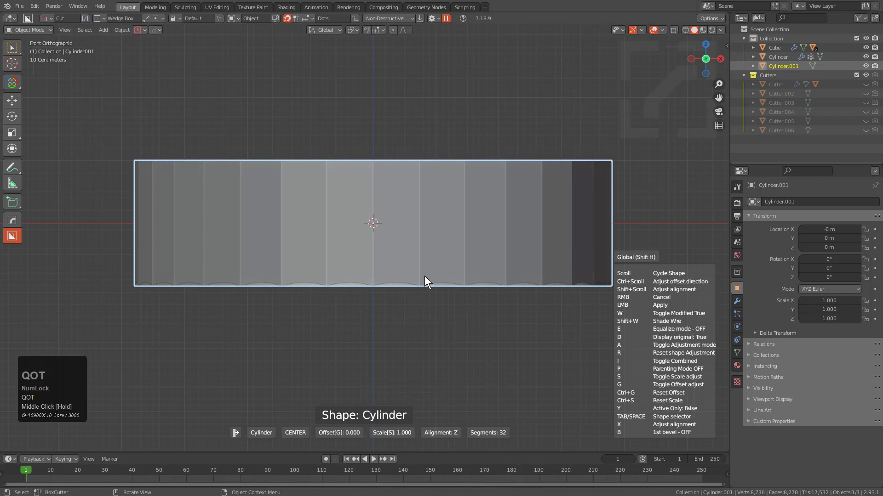
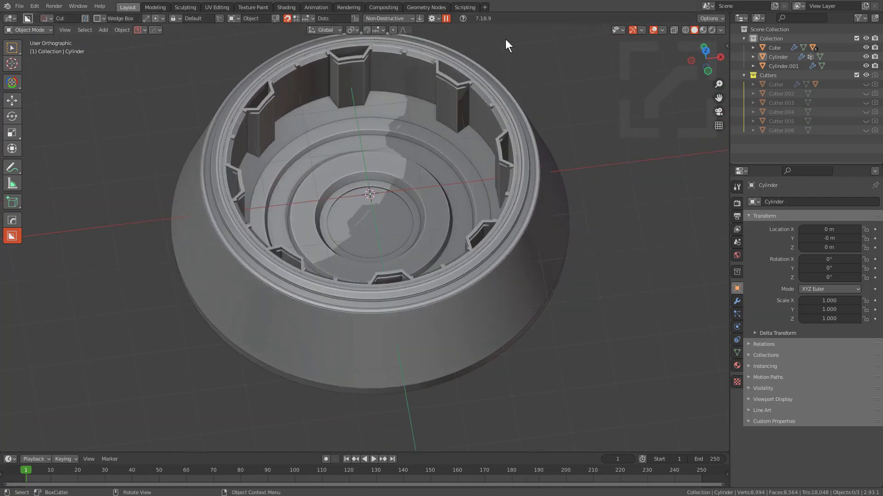
pyautogui.middleClick(436, 265)
# Select the inner ring piece Cube and look at its mesh in Edit Mode
pyautogui.scroll(3)
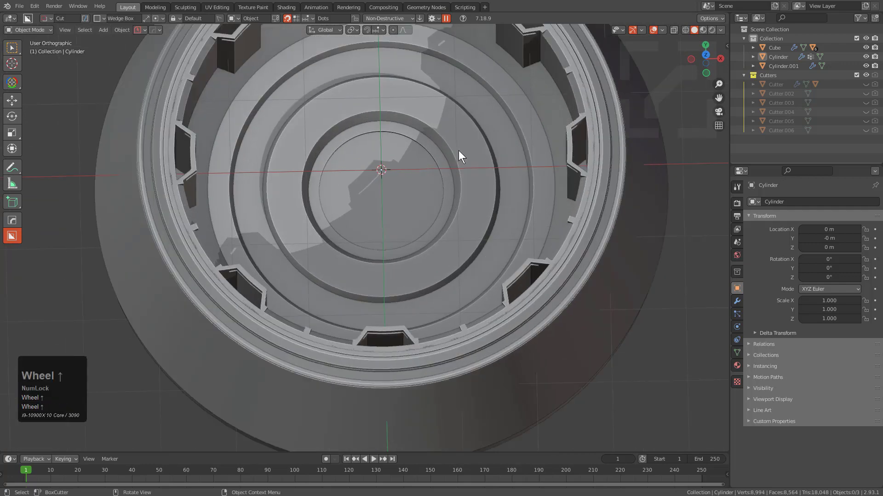
pyautogui.click(380, 290)
pyautogui.scroll(3)
pyautogui.middleClick(363, 291)
pyautogui.middleClick(379, 287)
pyautogui.scroll(3)
pyautogui.press('Tab')
pyautogui.press('Right')
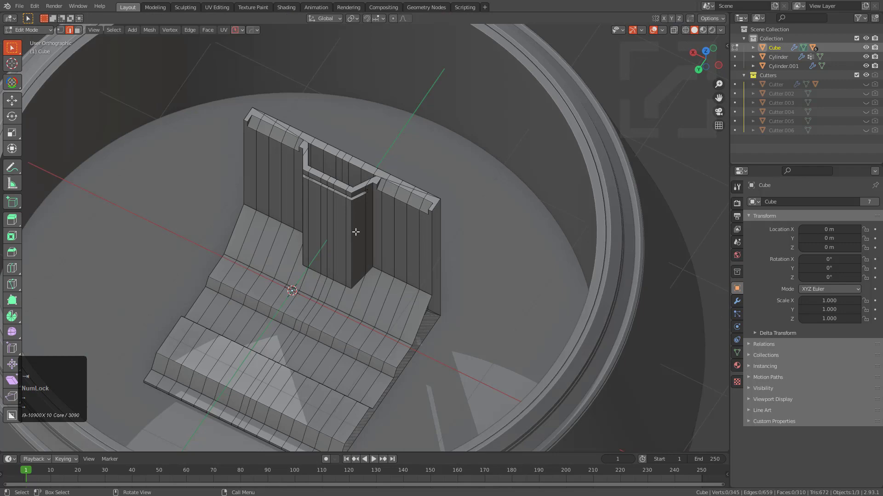
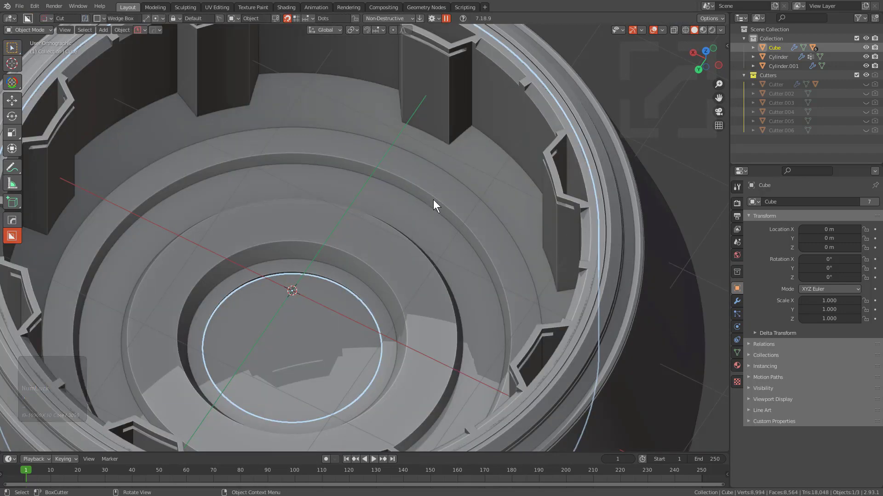
# Bake a modifier-applied clone Cube.001 via HardOps and enter its mesh for editing
pyautogui.press('q')
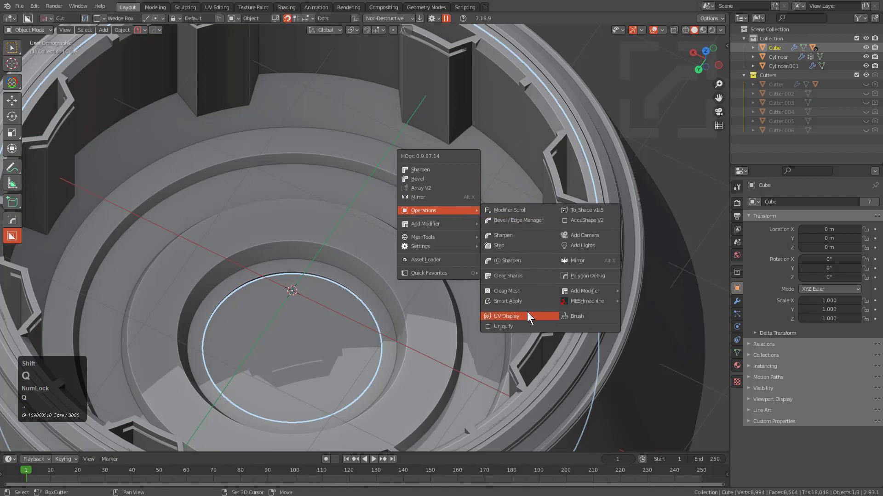
pyautogui.press('q')
pyautogui.click(530, 306)
pyautogui.scroll(-3)
pyautogui.middleClick(406, 243)
pyautogui.press('Tab')
pyautogui.scroll(-3)
pyautogui.moveTo(394, 237); pyautogui.dragTo(413, 294)
pyautogui.middleClick(413, 294)
pyautogui.scroll(3)
# Keep only two ring loops on Cube.001 by inverting the selection and deleting the rest
pyautogui.press('2')
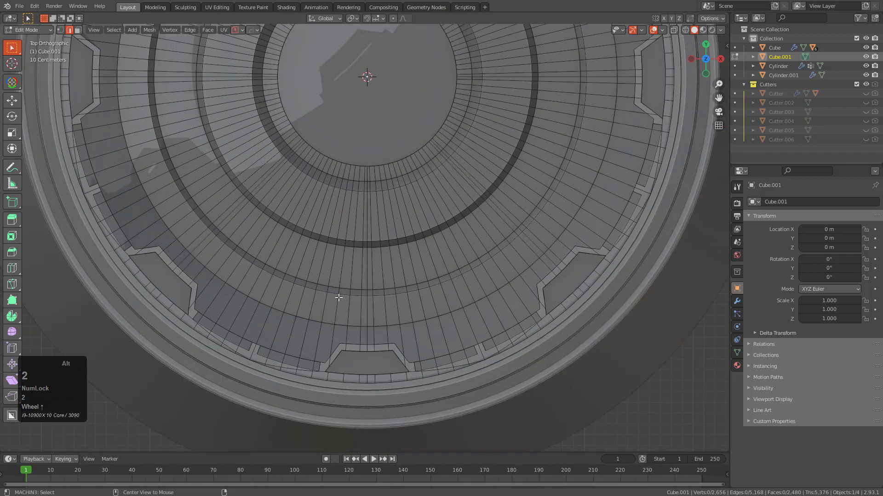
pyautogui.click(338, 296)
pyautogui.click(345, 296)
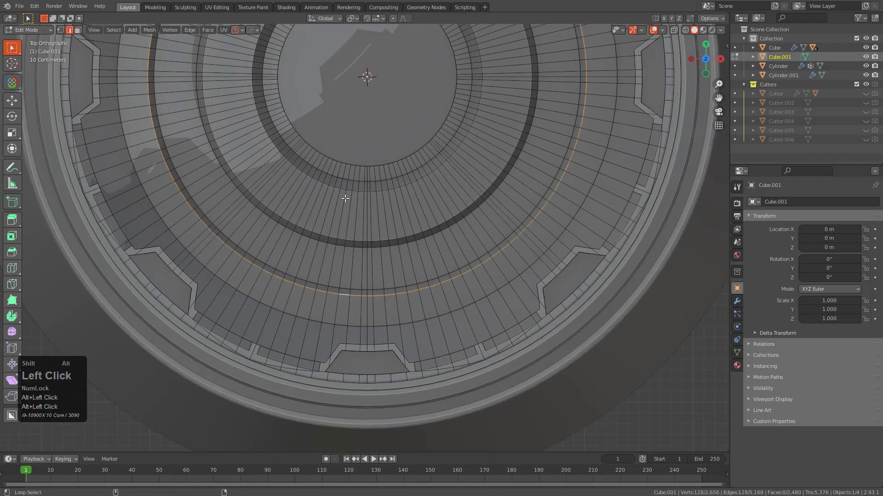
pyautogui.click(349, 188)
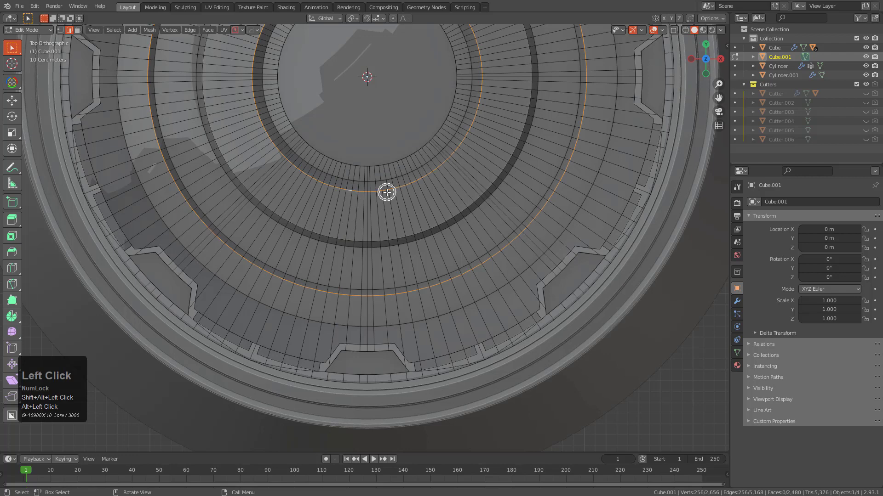
pyautogui.click(387, 190)
pyautogui.press('ctrl+i')
pyautogui.press('x')
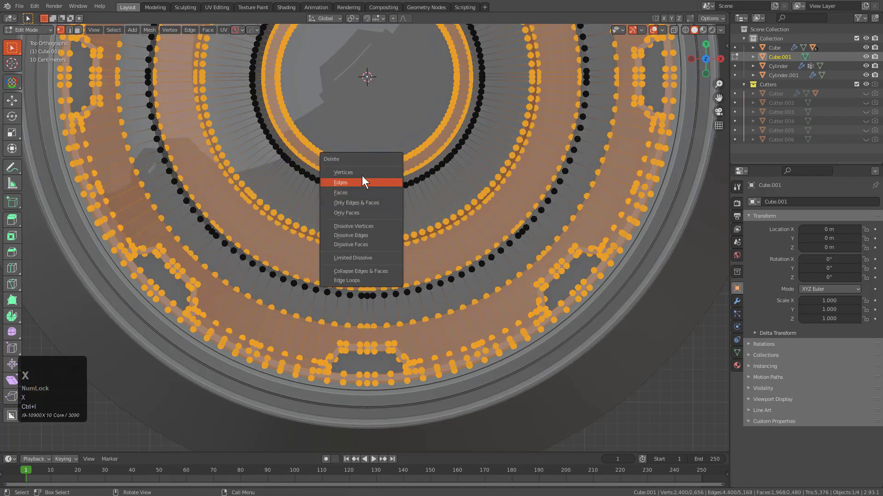
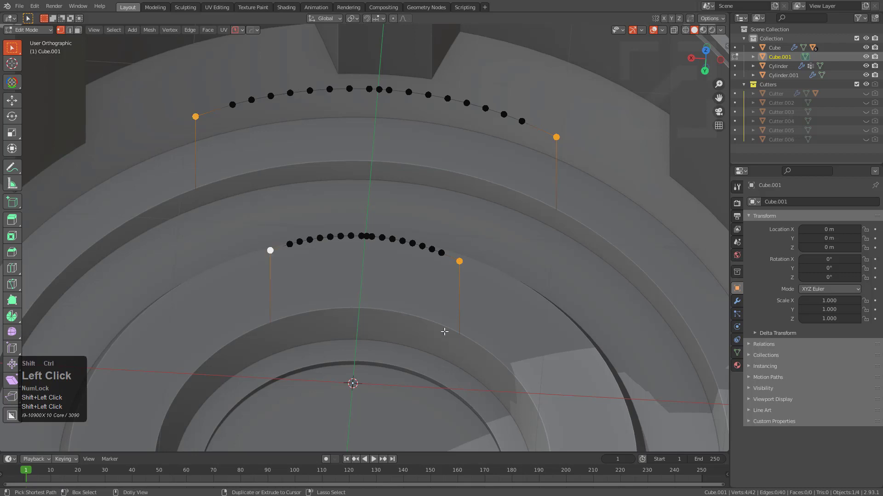
# Round the arc paths' end points with a three-segment vertex bevel
pyautogui.press('ctrl+shift+b')
pyautogui.scroll(3)
pyautogui.rightClick(466, 341)
pyautogui.press('ctrl+a')
pyautogui.press('Tab')
pyautogui.click(417, 226)
pyautogui.press('Tab')
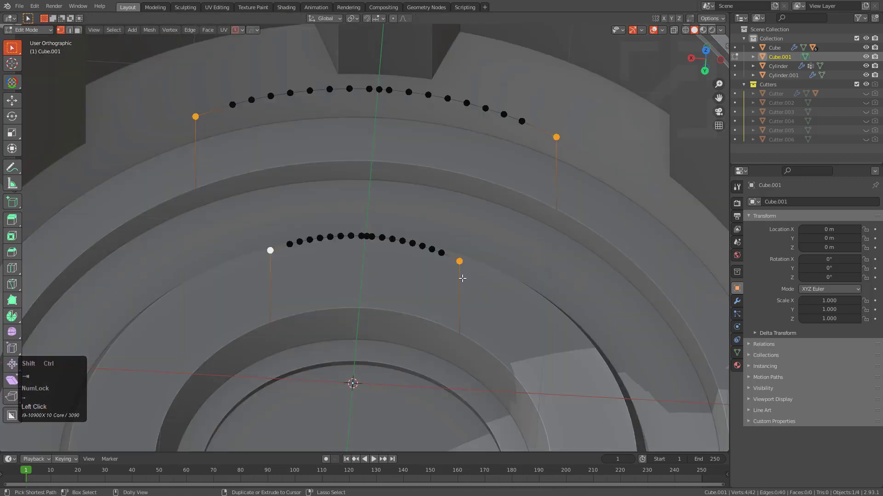
pyautogui.press('ctrl+shift+b')
pyautogui.scroll(3)
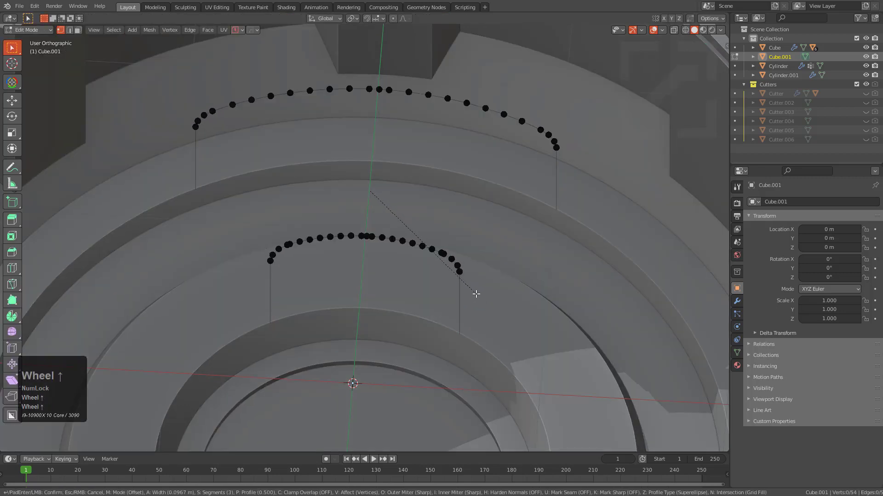
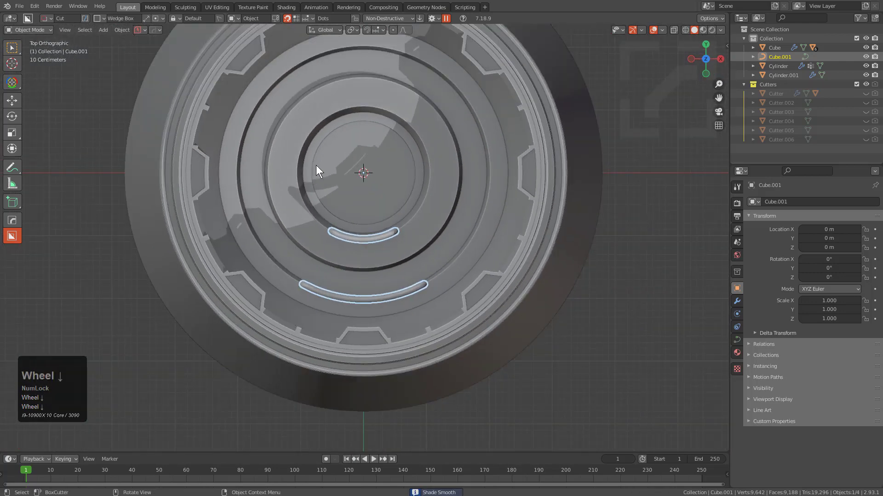
# Convert the two curved light strips to mesh via HardOps Convert To > Mesh
pyautogui.press('q')
pyautogui.press('q')
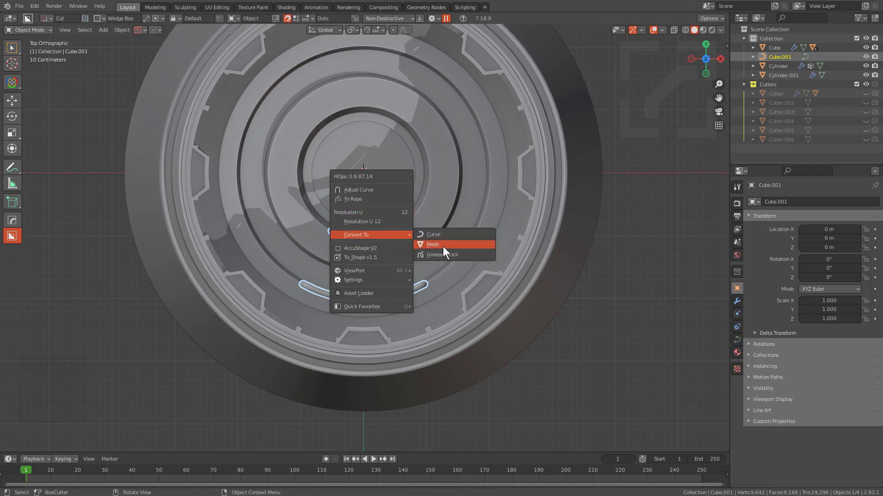
pyautogui.press('q')
pyautogui.click(338, 220)
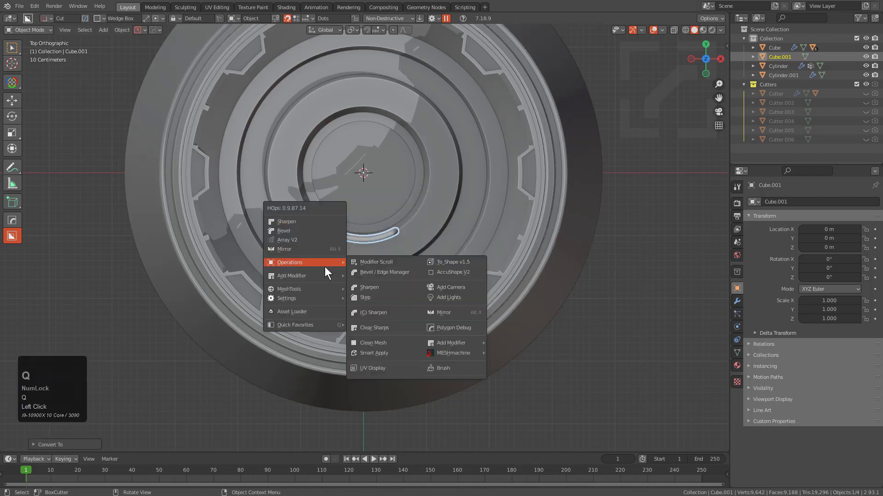
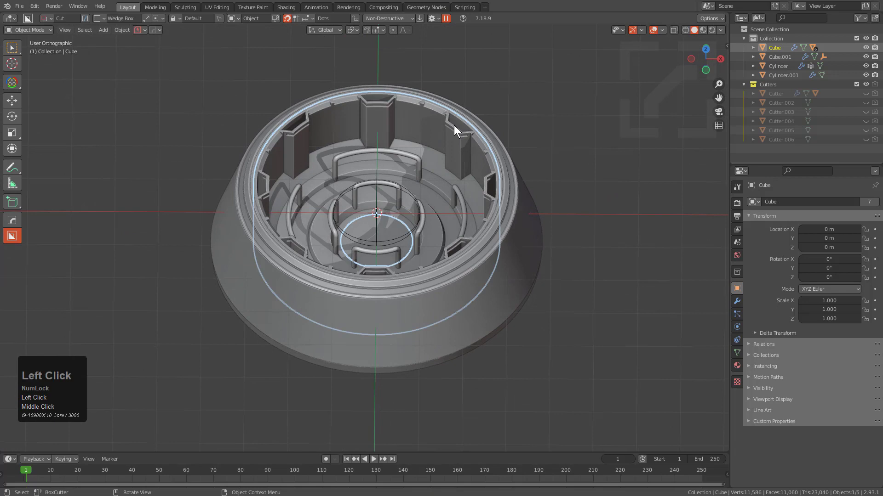
# Add a cylinder cap over the nozzle opening, move it up and Sharpen its edges
pyautogui.press('q')
pyautogui.write('qot')
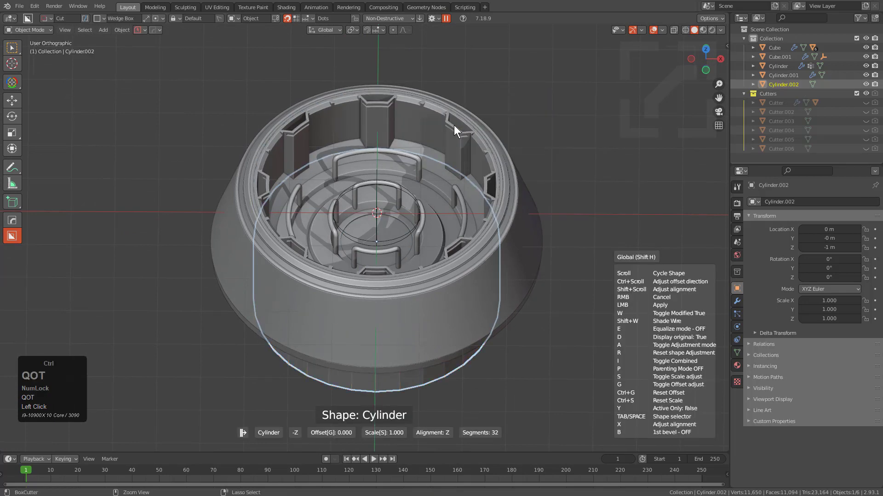
pyautogui.scroll(-3)
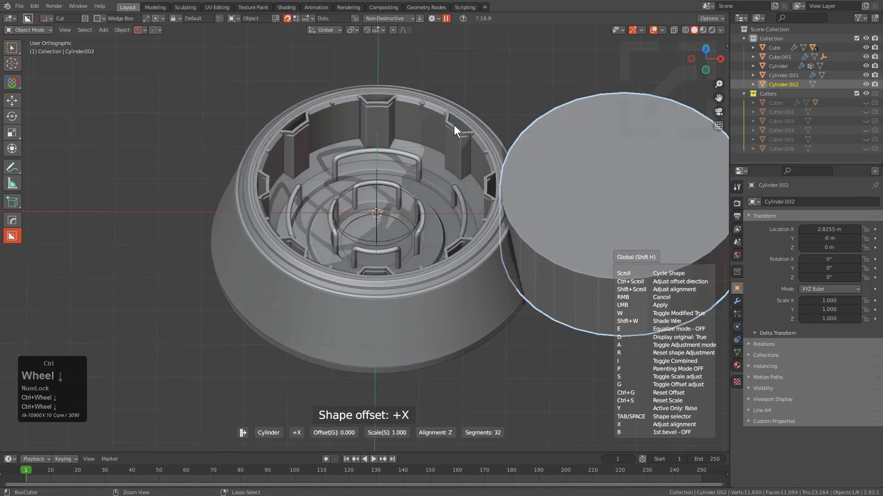
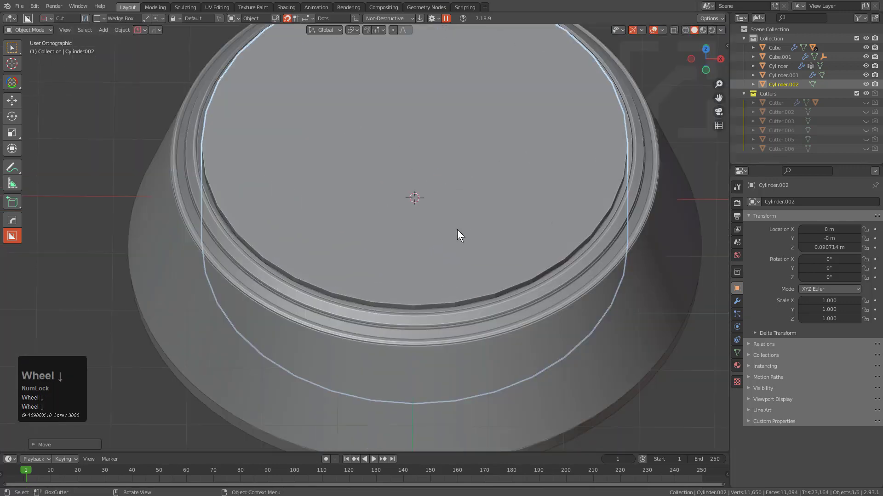
pyautogui.press('q')
pyautogui.click(424, 192)
pyautogui.press('ctrl+1')
pyautogui.middleClick(490, 234)
pyautogui.scroll(3)
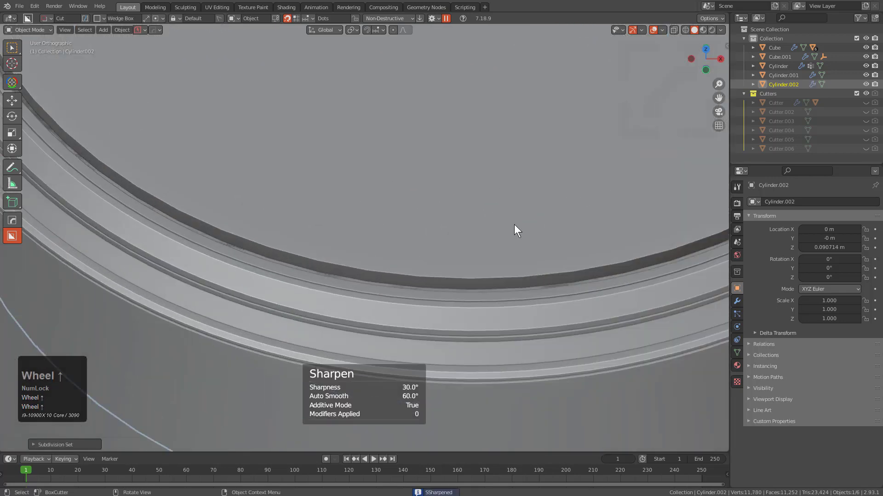
pyautogui.press('q')
pyautogui.click(500, 236)
pyautogui.scroll(3)
pyautogui.click(482, 233)
# Assign a new glass material to the cap cylinder from the HardOps material list
pyautogui.press('alt+m')
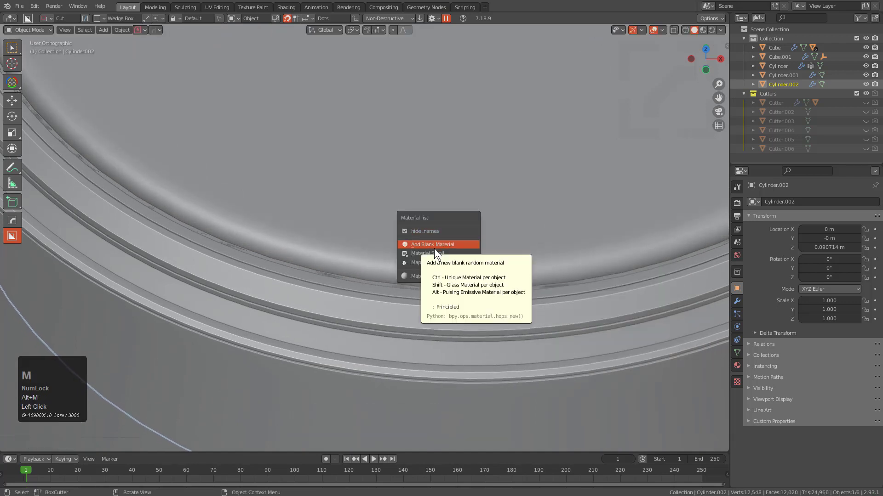
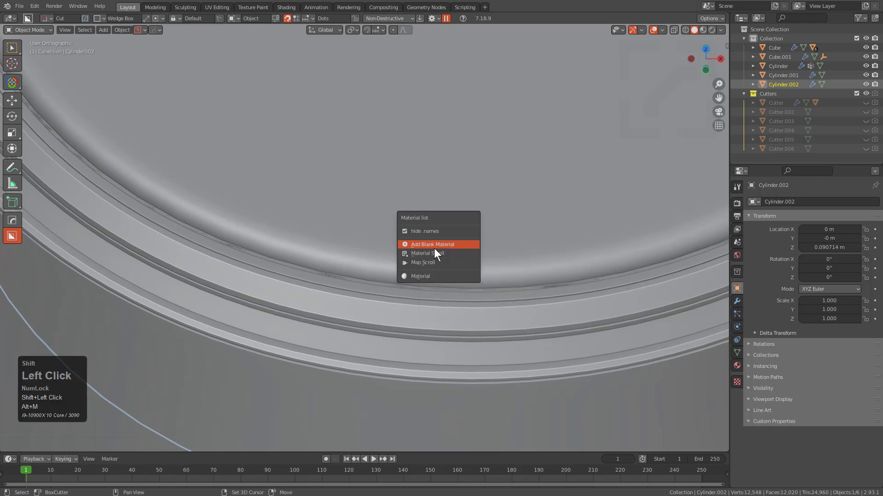
pyautogui.scroll(-3)
pyautogui.press('KP_5')
pyautogui.press('alt+a')
pyautogui.click(453, 156)
pyautogui.press('h')
# Give the light strips a glowing emissive material
pyautogui.click(399, 172)
pyautogui.press('alt+m')
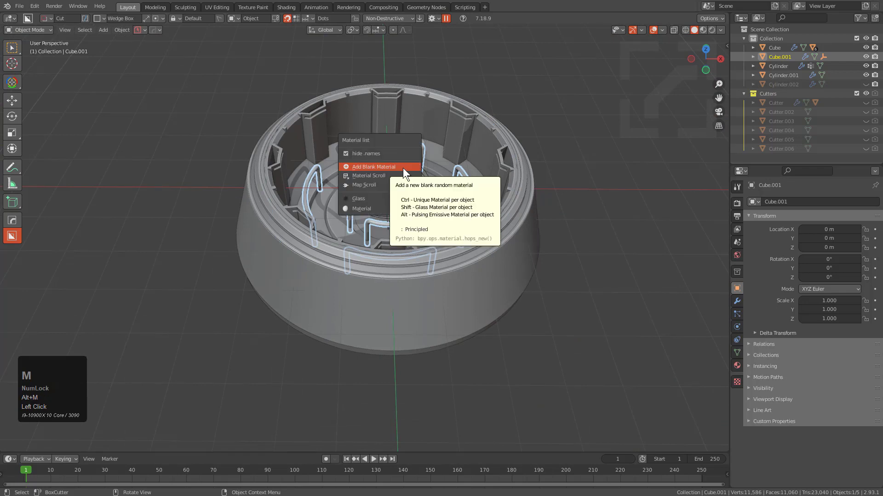
pyautogui.click(407, 169)
pyautogui.press('h')
pyautogui.write('ha')
# Give the nozzle shells their own unique blank principled materials
pyautogui.press('alt+m')
pyautogui.click(415, 142)
pyautogui.press('alt+a')
pyautogui.click(405, 197)
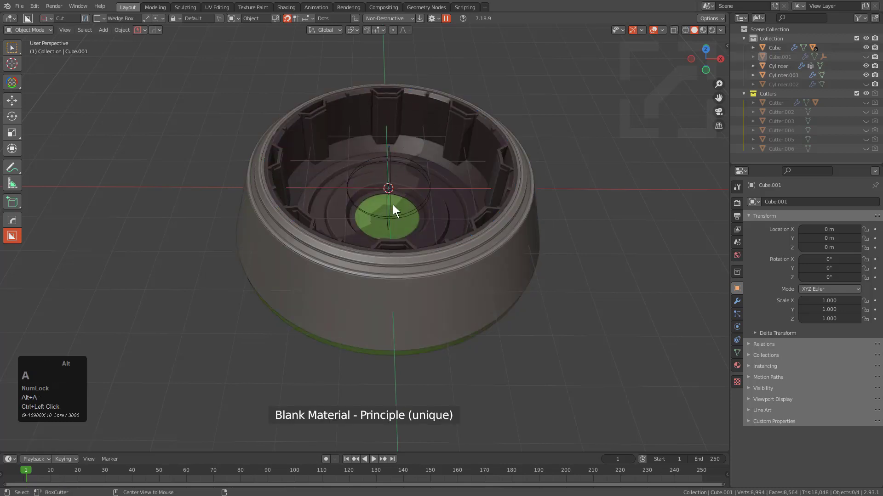
# Unhide everything and orbit to the nozzle's side to reach the outer shell
pyautogui.press('alt+h')
pyautogui.press('alt+a')
pyautogui.press('1')
pyautogui.middleClick(468, 204)
pyautogui.moveTo(456, 225); pyautogui.dragTo(467, 245)
pyautogui.moveTo(467, 245); pyautogui.dragTo(425, 289)
pyautogui.click(705, 30)
pyautogui.scroll(3)
pyautogui.click(426, 289)
# Assign the outer shell a metallic material with a Roughness-Imperfection texture map via Material Scroll
pyautogui.press('m')
pyautogui.click(485, 265)
pyautogui.click(483, 269)
pyautogui.scroll(3)
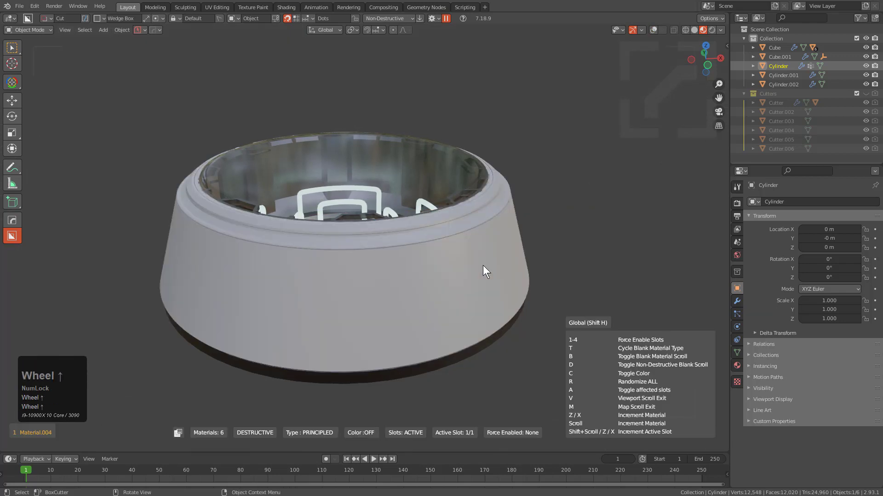
pyautogui.scroll(3)
pyautogui.scroll(-3)
pyautogui.scroll(3)
pyautogui.click(486, 267)
pyautogui.moveTo(490, 257); pyautogui.dragTo(463, 257)
pyautogui.press('alt+m')
pyautogui.click(463, 257)
# Cycle roughness maps with bump toggled and confirm the scratches3 texture on the outer shell
pyautogui.press('e')
pyautogui.press('e')
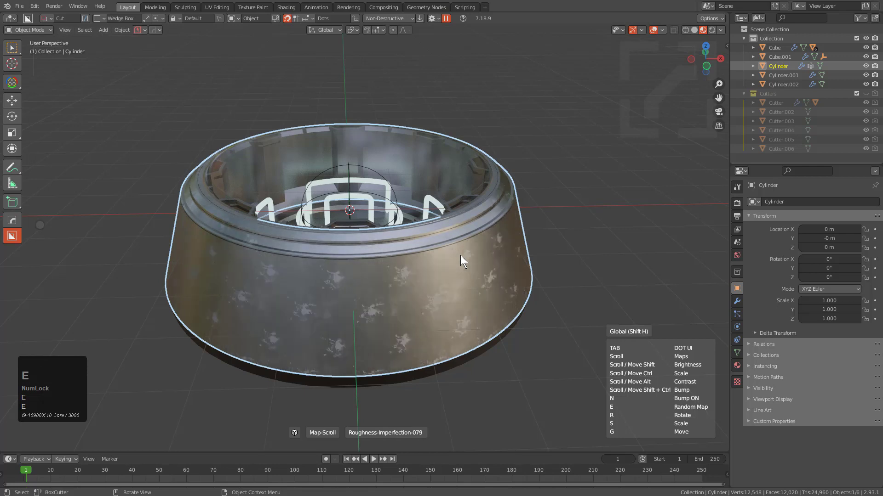
pyautogui.press('e')
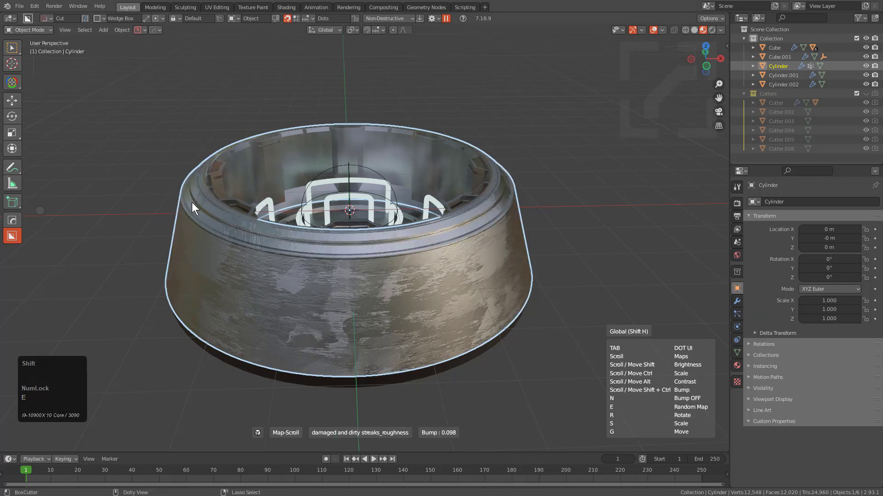
pyautogui.press('n')
pyautogui.write('en')
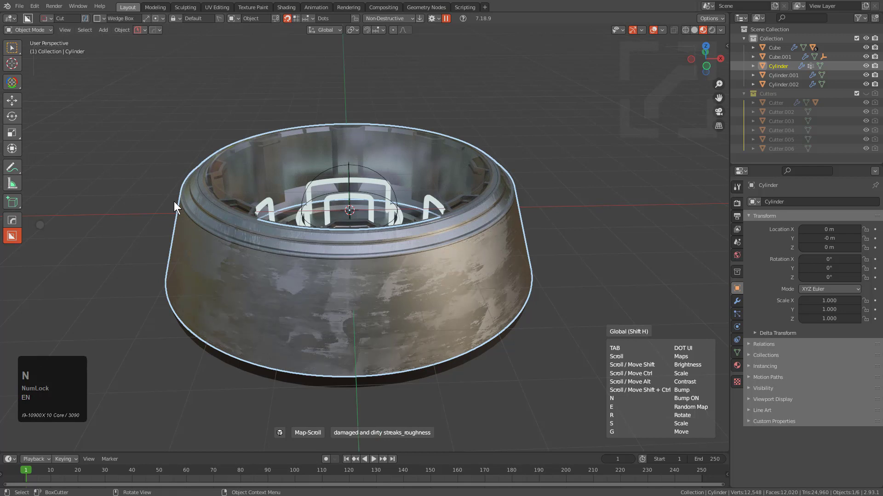
pyautogui.press('e')
pyautogui.press('e')
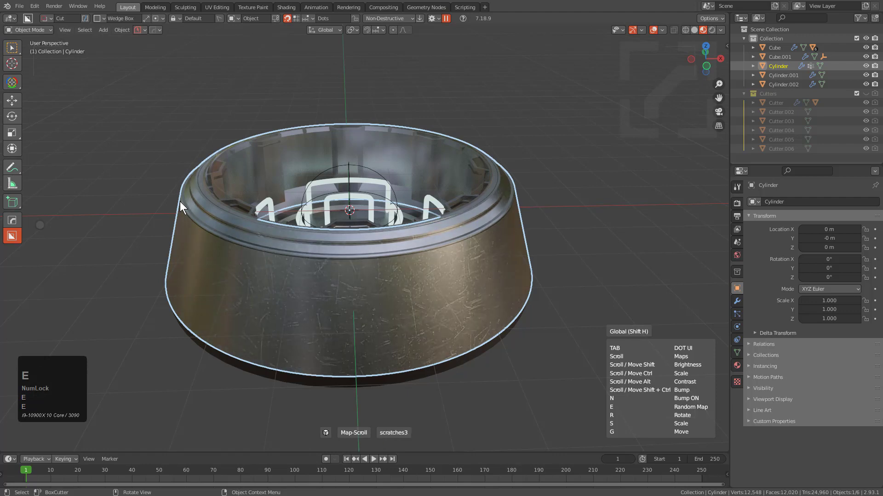
pyautogui.click(182, 203)
# Deselect and orbit around the nozzle to review the scratched finish
pyautogui.middleClick(289, 217)
pyautogui.press('alt+a')
pyautogui.middleClick(342, 214)
pyautogui.scroll(-3)
pyautogui.middleClick(512, 210)
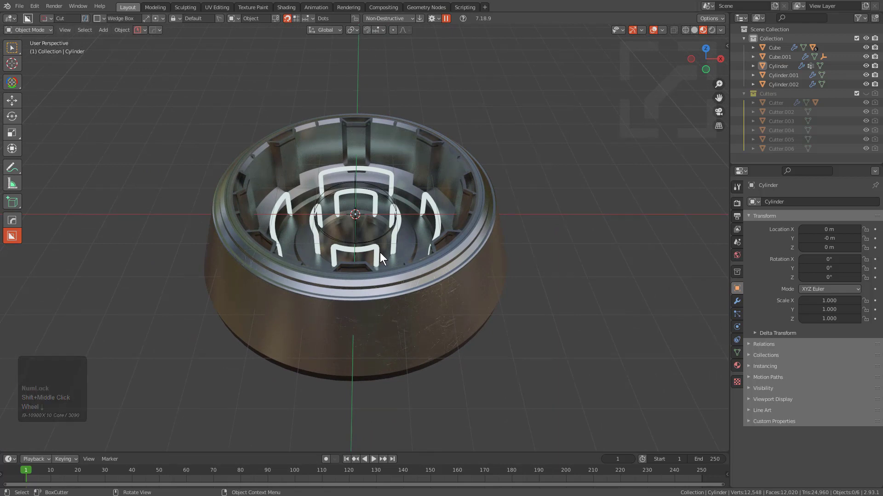
# Cycle the viewport to a darker environment with bloom enabled, then play the animation so the rings glow
pyautogui.middleClick(384, 256)
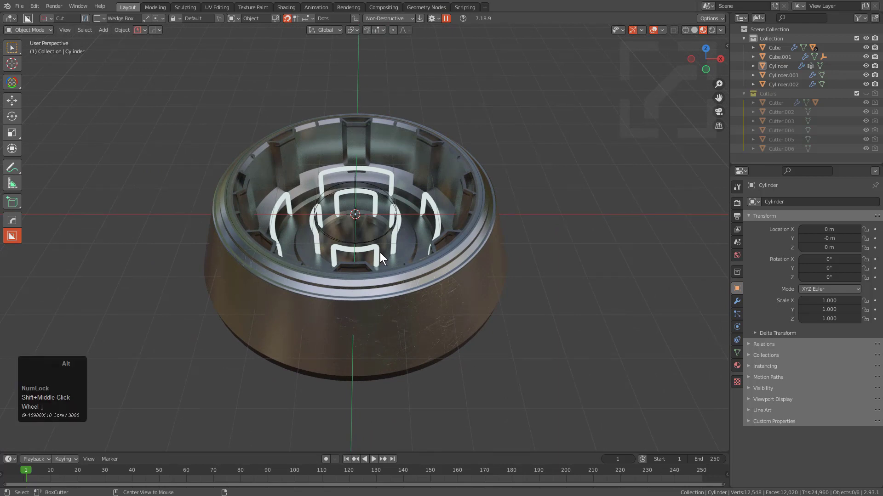
pyautogui.press('alt+v')
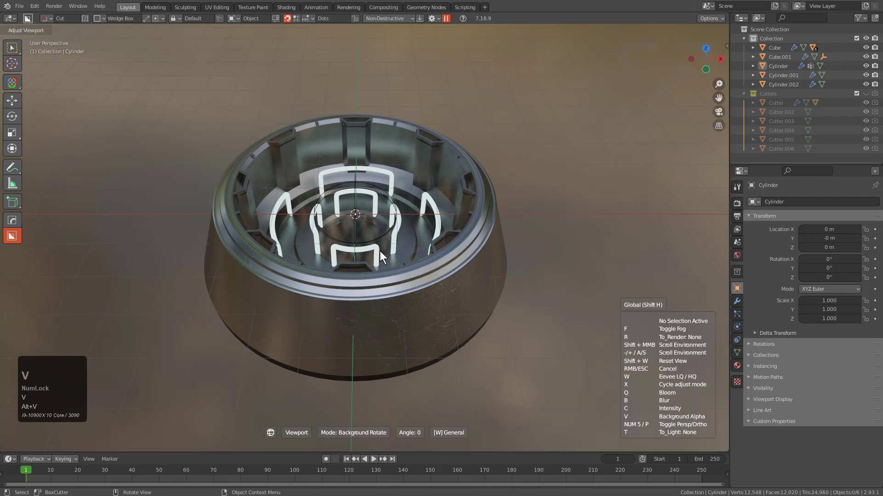
pyautogui.press('s')
pyautogui.write('sssssa')
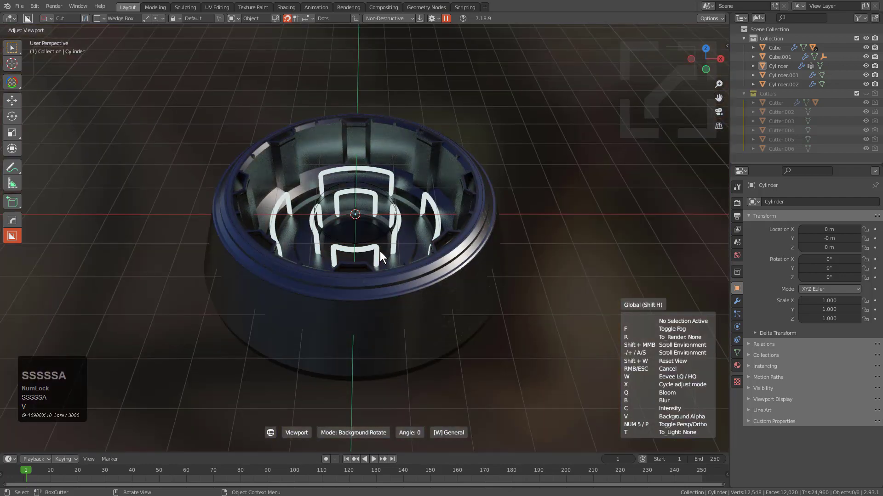
pyautogui.press('q')
pyautogui.press('a')
pyautogui.write('SSSSSA')
pyautogui.click(382, 255)
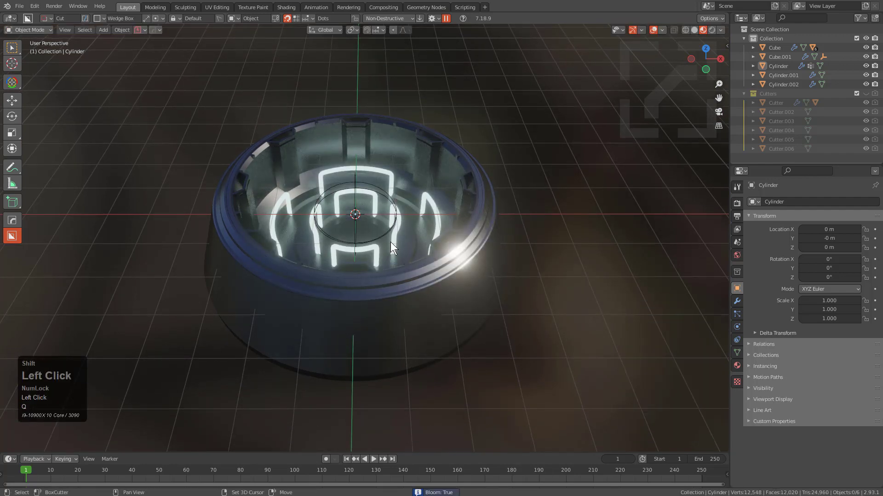
pyautogui.press('shift+space')
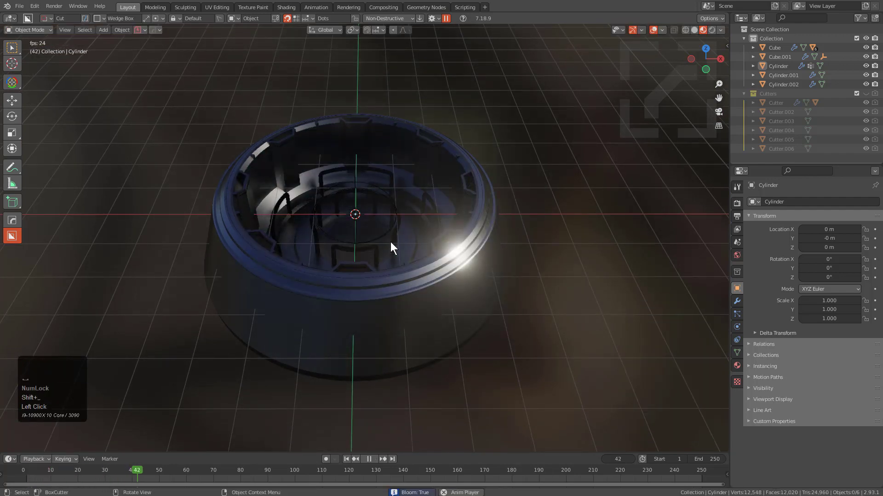
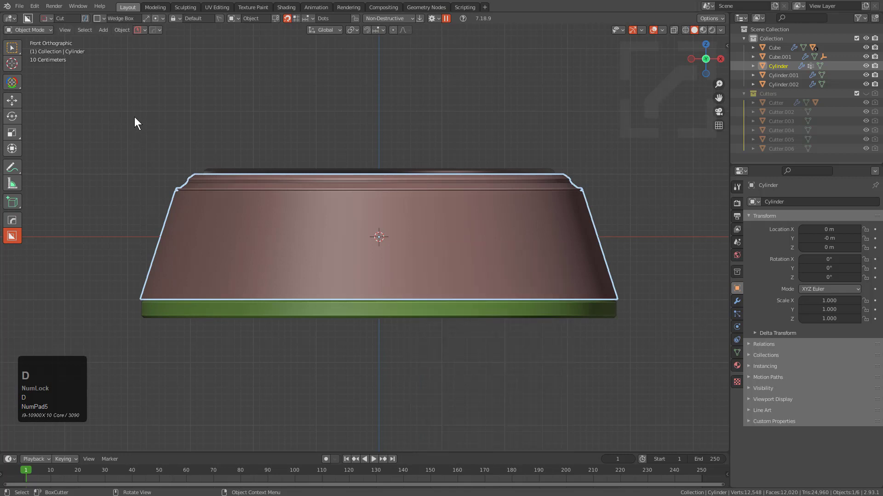
# Draw a first BoxCutter slice box across the casing and confirm it
pyautogui.press('d')
pyautogui.moveTo(115, 106); pyautogui.dragTo(668, 202)
pyautogui.press('x')
pyautogui.press('space')
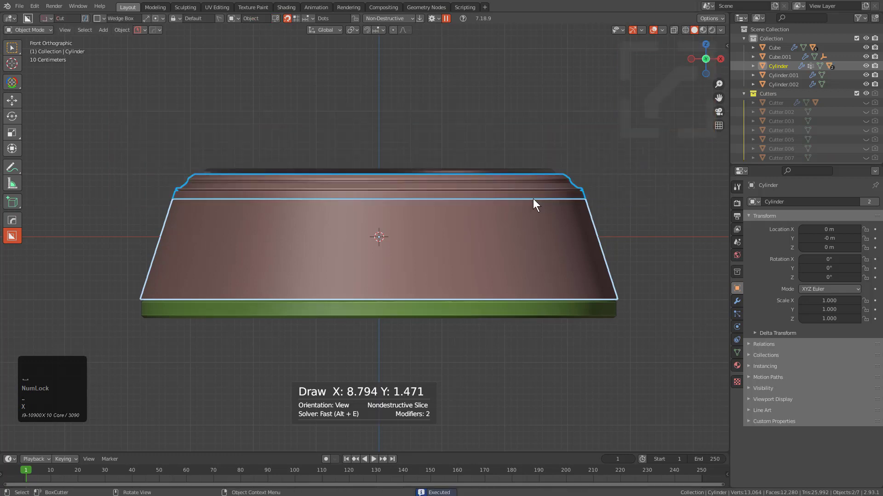
pyautogui.press('alt+a')
pyautogui.press('space')
# Slice the lower band off the shell nondestructively with a second slice rectangle
pyautogui.click(396, 228)
pyautogui.moveTo(661, 339); pyautogui.dragTo(113, 291)
pyautogui.press('x')
pyautogui.press('space')
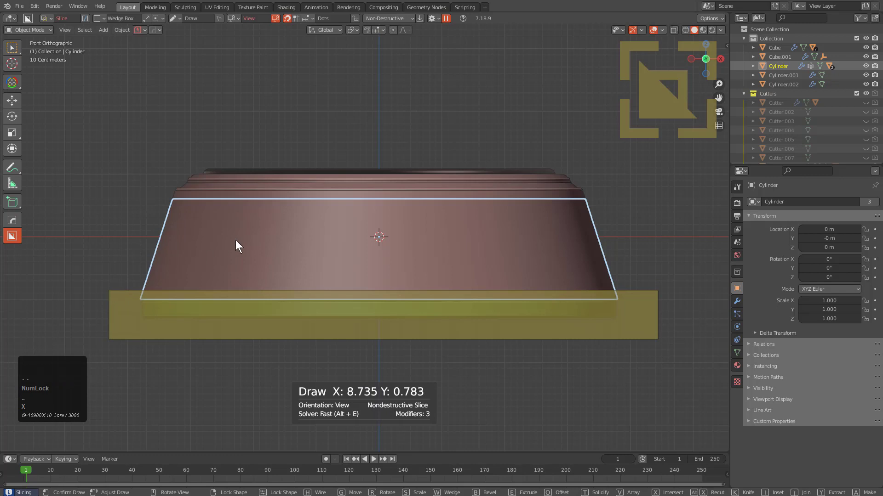
pyautogui.press('alt+a')
# Start placing Ngon cut points for a notch across the shell's front
pyautogui.middleClick(295, 243)
pyautogui.click(323, 259)
pyautogui.moveTo(374, 266); pyautogui.dragTo(361, 272)
# Finish the Ngon notch outline above the shell top and start extruding the cutter
pyautogui.press('d')
pyautogui.click(361, 272)
pyautogui.moveTo(124, 223); pyautogui.dragTo(451, 250)
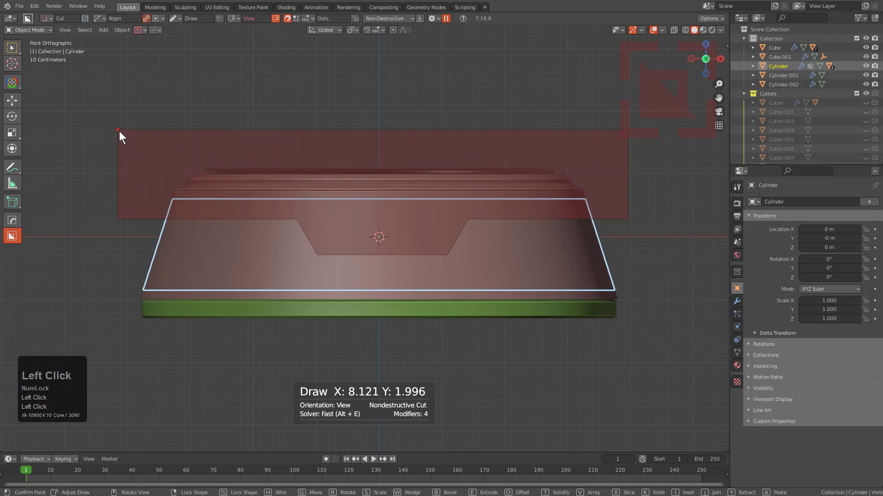
pyautogui.doubleClick(123, 131)
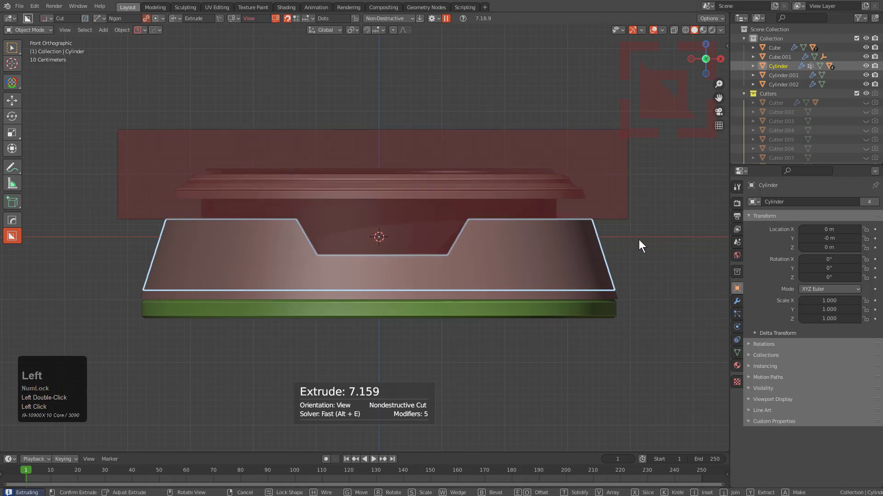
# Bevel the cutter corners with 4 segments, lock its shape and confirm the notch cut
pyautogui.press('b')
pyautogui.doubleClick(660, 240)
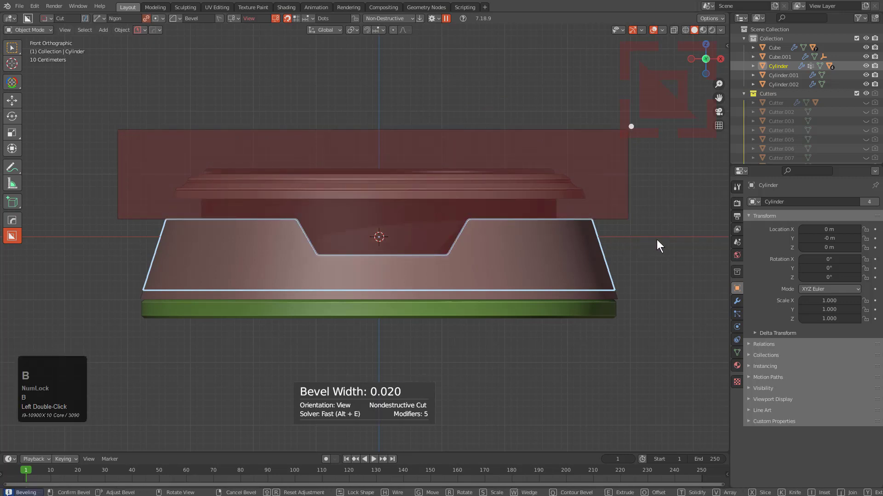
pyautogui.scroll(3)
pyautogui.press('b')
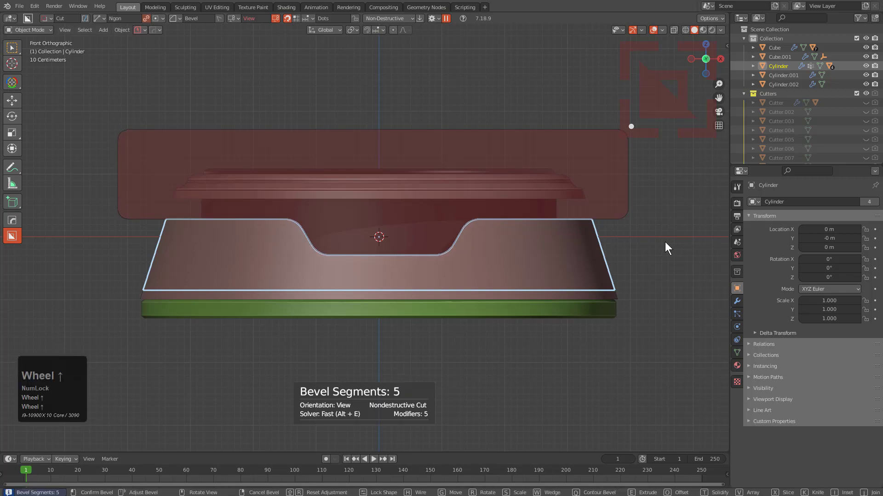
pyautogui.scroll(-3)
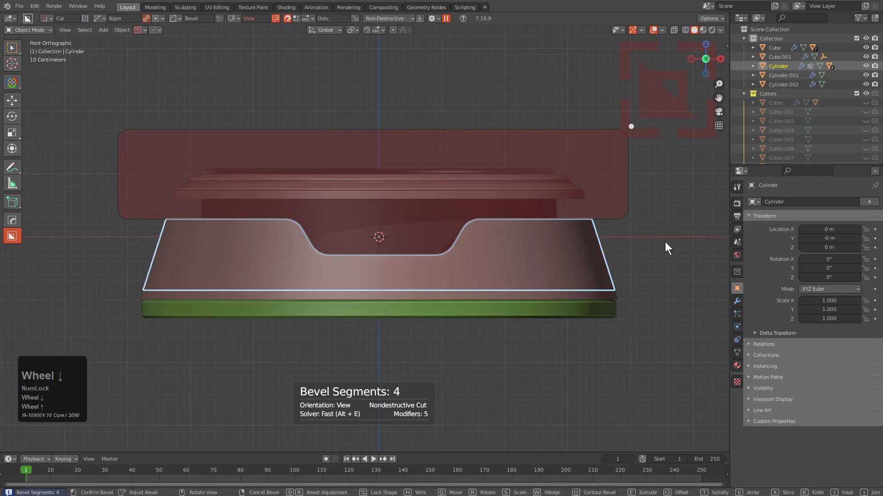
pyautogui.click(669, 242)
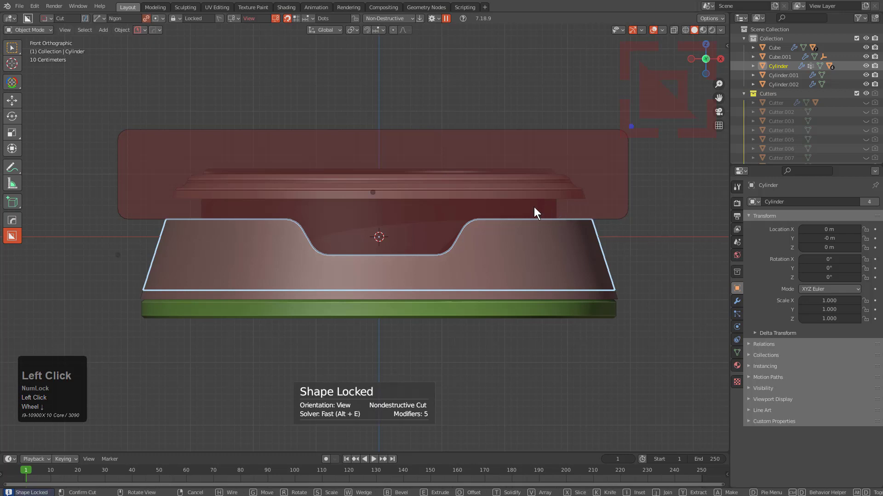
pyautogui.click(515, 209)
pyautogui.scroll(-3)
pyautogui.press('x')
pyautogui.press('alt+a')
pyautogui.click(357, 243)
# Isolate the Slice.002 band in Local View and orbit to inspect the curved notch
pyautogui.middleClick(366, 245)
pyautogui.scroll(3)
pyautogui.scroll(-3)
pyautogui.press('KP_Divide')
pyautogui.middleClick(384, 233)
pyautogui.scroll(3)
pyautogui.middleClick(434, 182)
pyautogui.scroll(3)
pyautogui.press('alt+v')
pyautogui.click(305, 224)
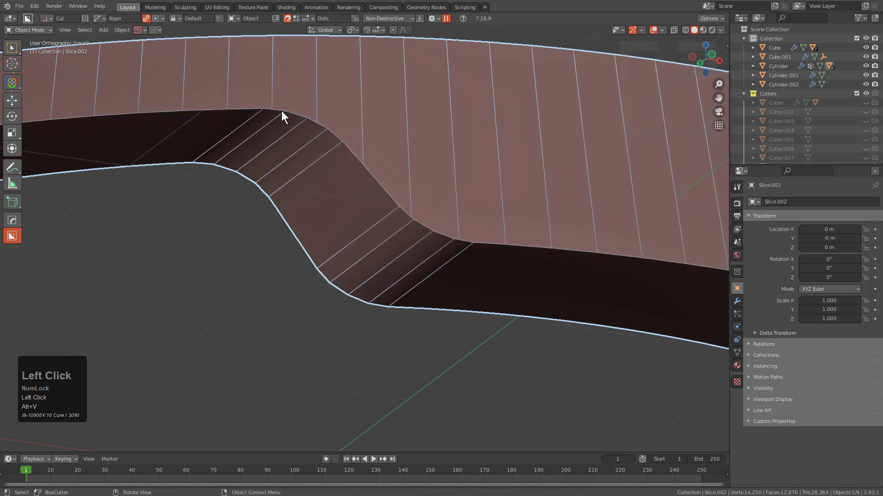
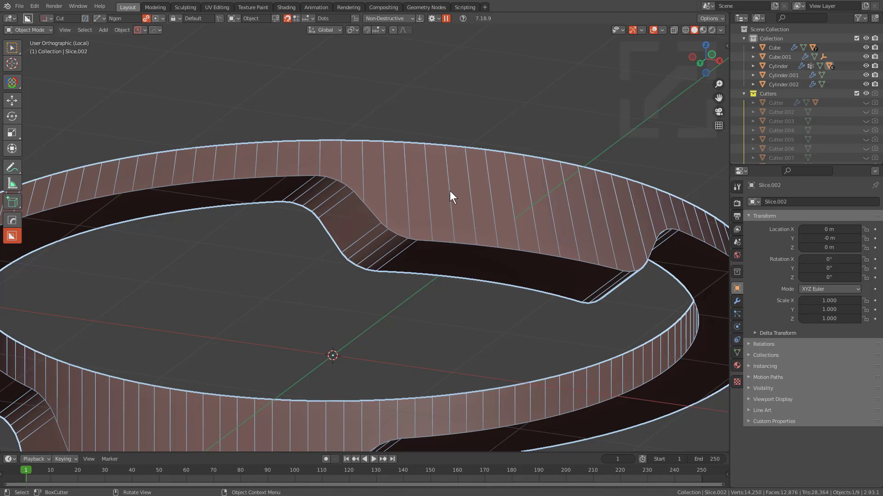
pyautogui.scroll(-3)
pyautogui.middleClick(460, 198)
pyautogui.scroll(3)
# Run HardOps Smart Apply on Slice.002 so its five modifiers become real mesh
pyautogui.press('q')
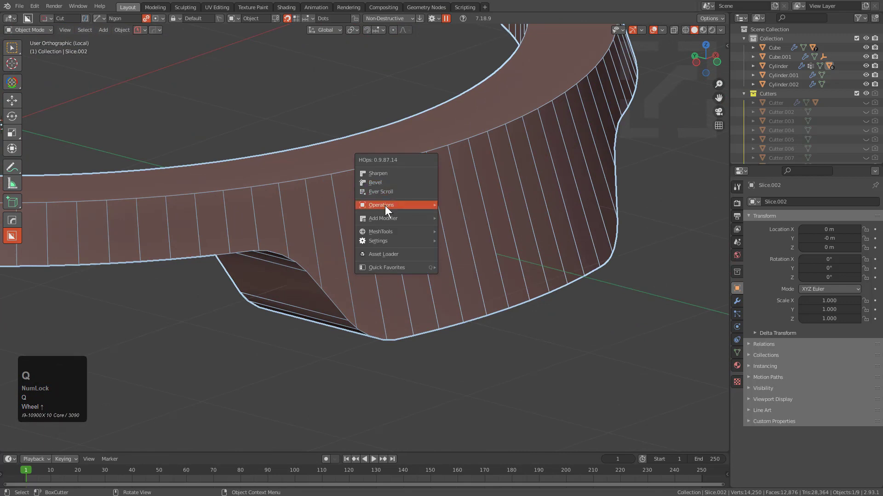
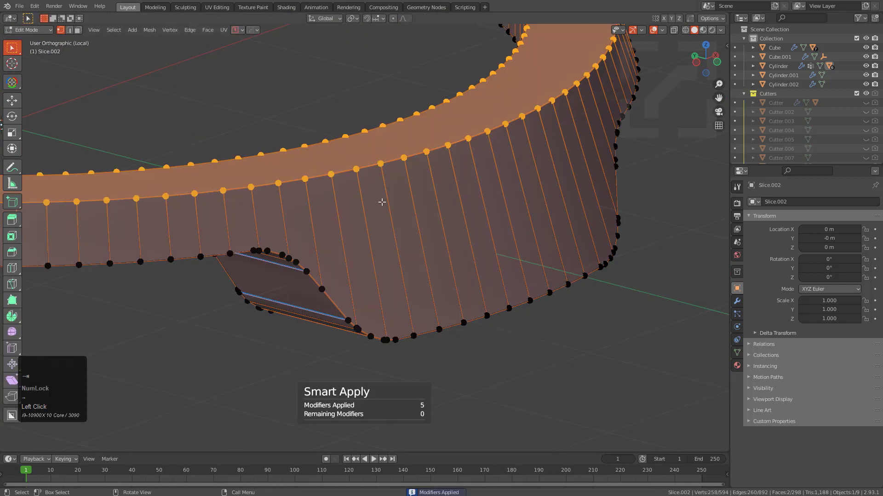
pyautogui.press('2')
pyautogui.doubleClick(391, 161)
pyautogui.scroll(-3)
pyautogui.moveTo(301, 193); pyautogui.dragTo(127, 185)
pyautogui.click(126, 184)
# In Edit Mode select the top rim edge loop and launch the multi-edit tool on it
pyautogui.click(313, 57)
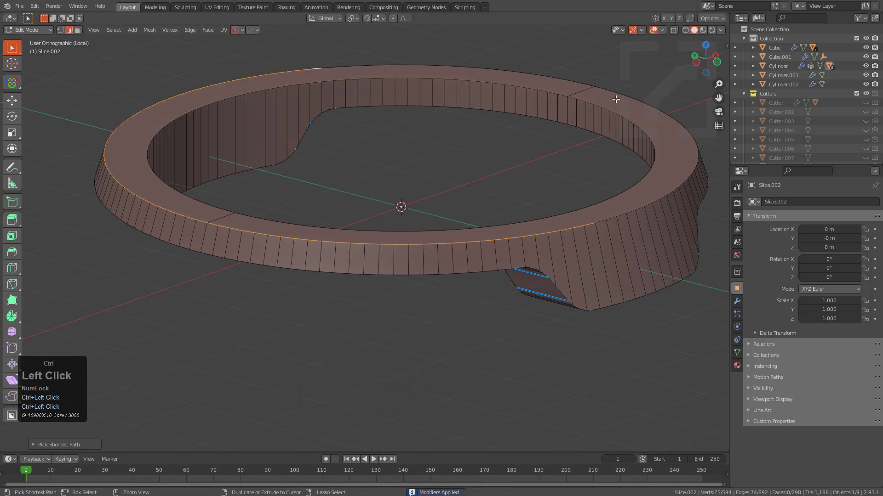
pyautogui.middleClick(614, 242)
pyautogui.click(573, 232)
pyautogui.scroll(-3)
pyautogui.scroll(3)
pyautogui.scroll(3)
pyautogui.press('shift+q')
pyautogui.scroll(3)
pyautogui.click(404, 97)
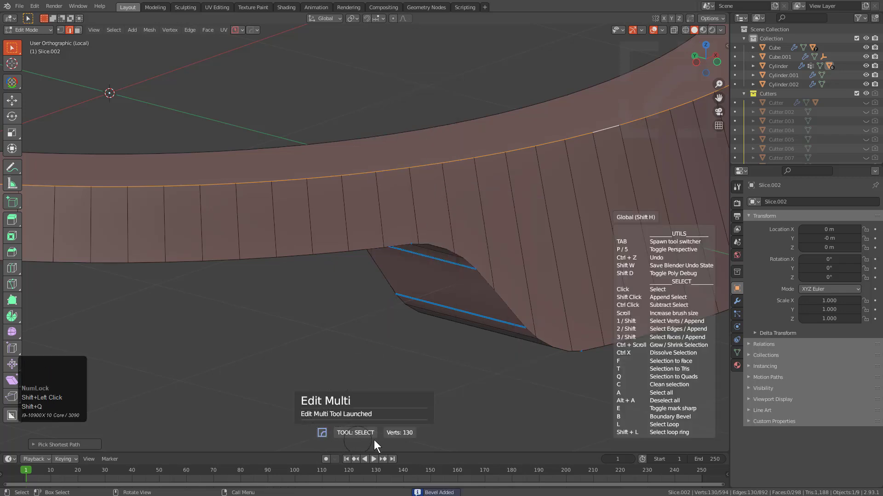
# Bevel the top rim edge loop of the notched ring with an offset around 0.16
pyautogui.press('b')
pyautogui.click(477, 197)
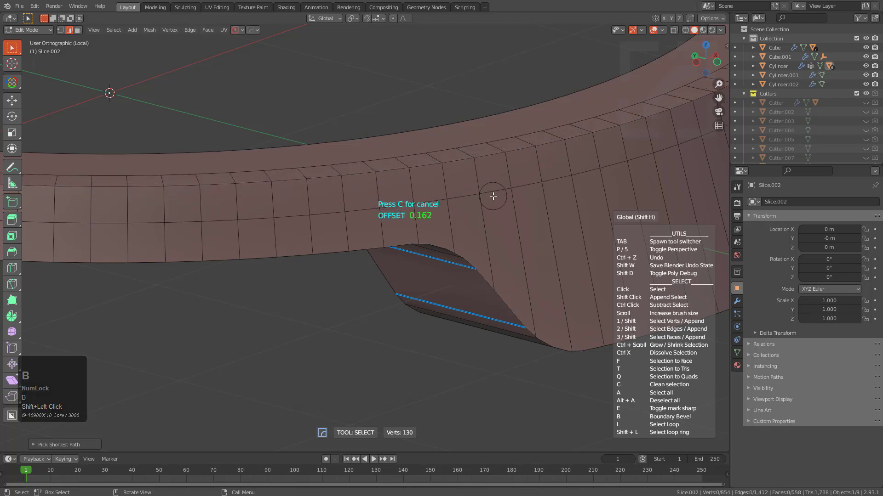
pyautogui.press('b')
pyautogui.scroll(-3)
pyautogui.moveTo(477, 213); pyautogui.dragTo(505, 188)
pyautogui.scroll(3)
pyautogui.middleClick(602, 207)
pyautogui.scroll(3)
pyautogui.middleClick(515, 201)
pyautogui.middleClick(515, 216)
# Select the stray vertices near the notch corner for cleanup
pyautogui.press('1')
pyautogui.click(491, 184)
pyautogui.click(498, 189)
pyautogui.middleClick(492, 200)
pyautogui.middleClick(398, 215)
pyautogui.click(399, 214)
pyautogui.scroll(3)
pyautogui.scroll(-3)
pyautogui.scroll(3)
pyautogui.scroll(-3)
pyautogui.middleClick(402, 190)
pyautogui.middleClick(400, 209)
pyautogui.scroll(-3)
pyautogui.doubleClick(379, 250)
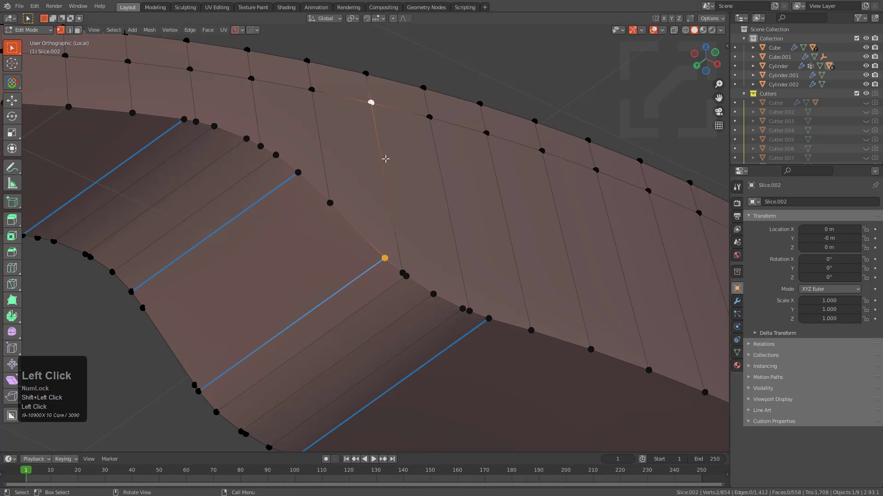
# Join the corner vertices and merge the stray pair At Last, repeating for the next one
pyautogui.press('j')
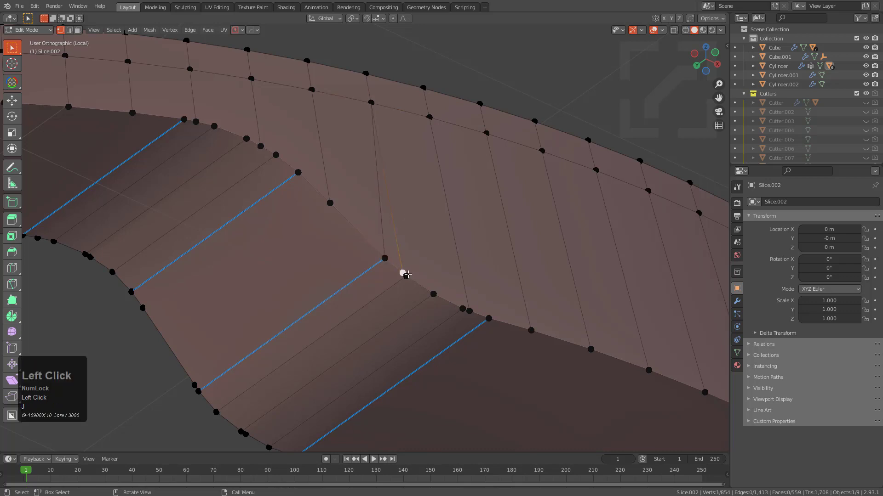
pyautogui.press('m')
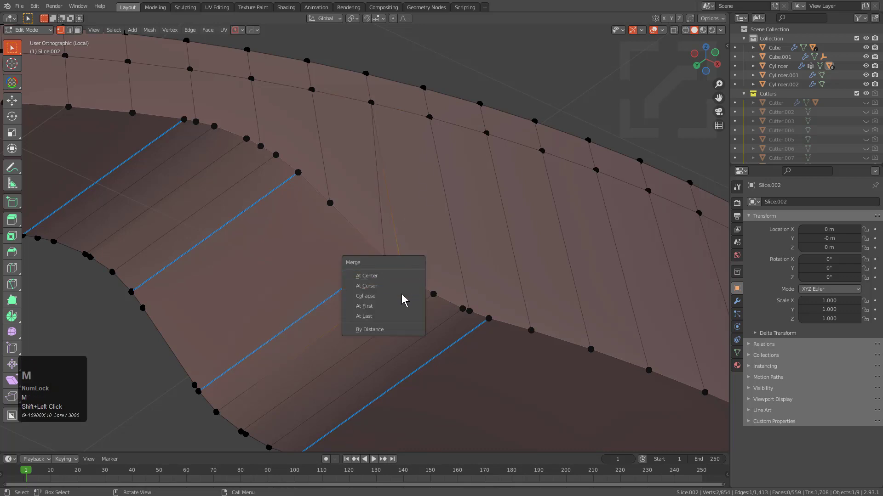
pyautogui.click(470, 308)
pyautogui.press('shift+r')
pyautogui.press('shift+r')
pyautogui.middleClick(334, 231)
pyautogui.scroll(3)
pyautogui.click(257, 184)
pyautogui.scroll(3)
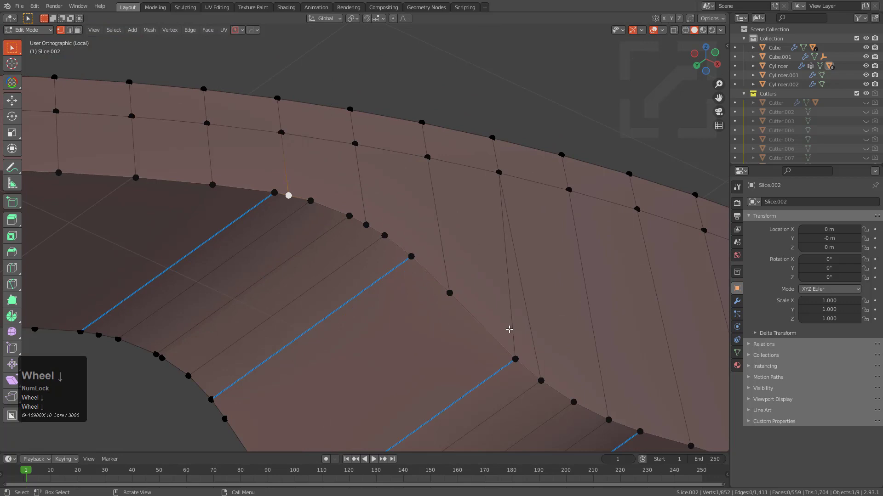
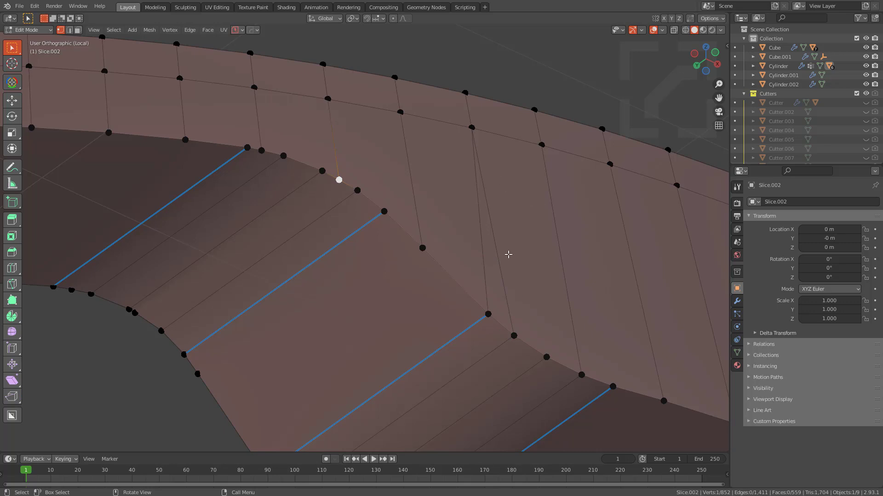
# Inspect the notch from several angles and select the edge loop along its outline
pyautogui.scroll(-3)
pyautogui.middleClick(514, 272)
pyautogui.middleClick(507, 259)
pyautogui.press('2')
pyautogui.scroll(-3)
pyautogui.middleClick(551, 314)
pyautogui.click(635, 328)
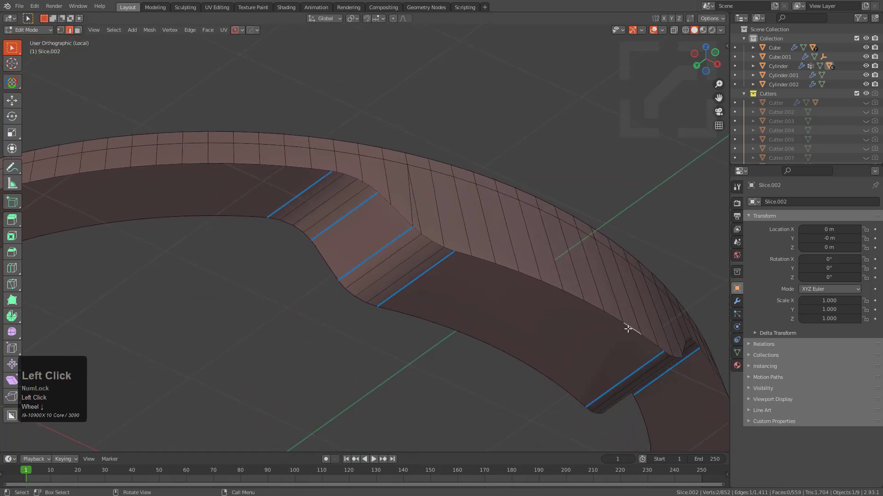
pyautogui.middleClick(150, 185)
pyautogui.middleClick(395, 198)
pyautogui.click(396, 198)
pyautogui.click(196, 245)
pyautogui.middleClick(196, 244)
pyautogui.middleClick(409, 182)
pyautogui.click(409, 182)
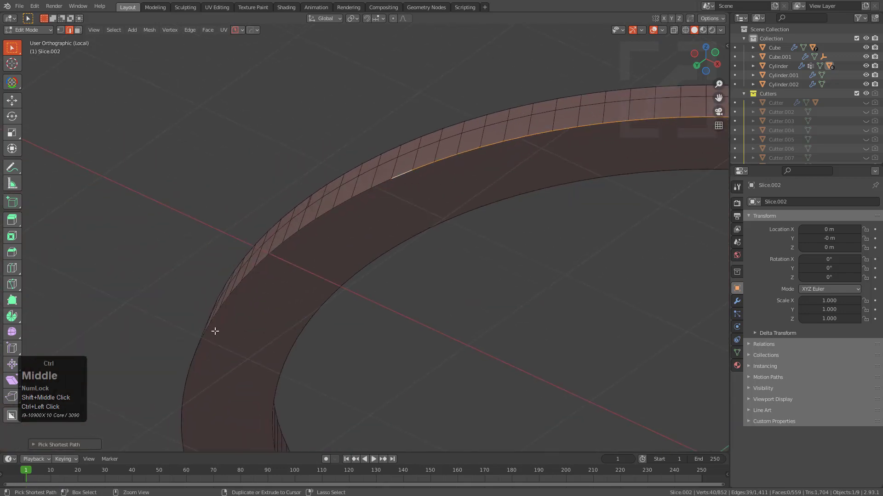
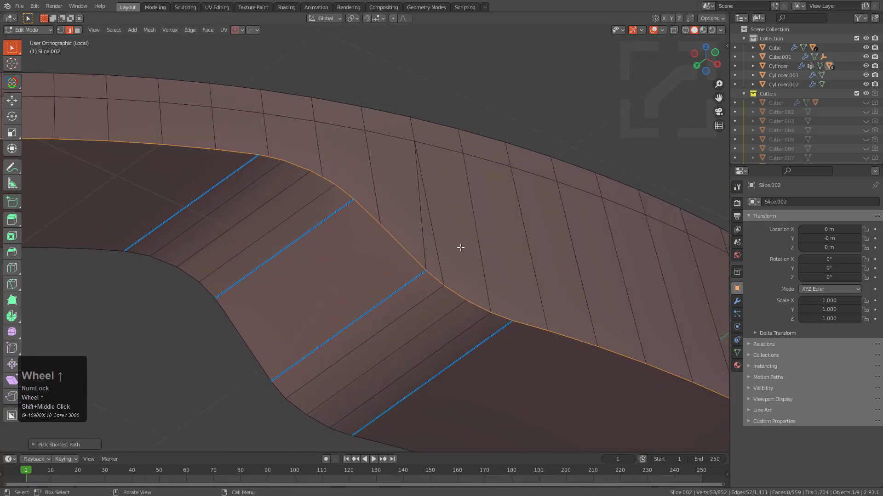
# Bevel the notch outline edge loop via Edit Multi with an offset around 0.07
pyautogui.press('q')
pyautogui.click(432, 252)
pyautogui.press('b')
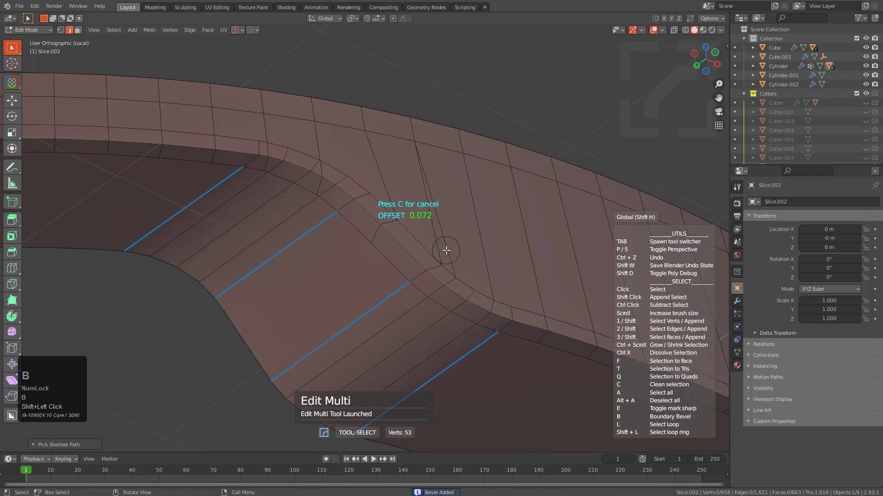
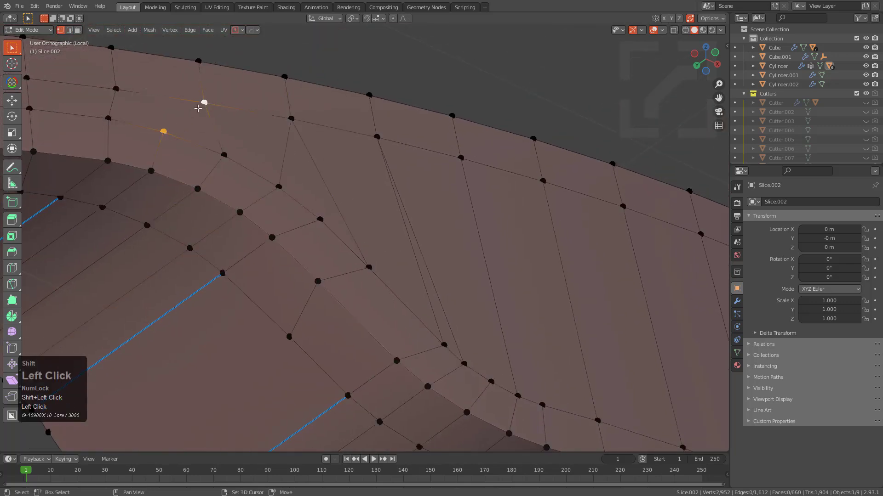
# Connect the stray vertex with new edges and dissolve the leftover, rerouting the notch corner
pyautogui.press('j')
pyautogui.write('j2')
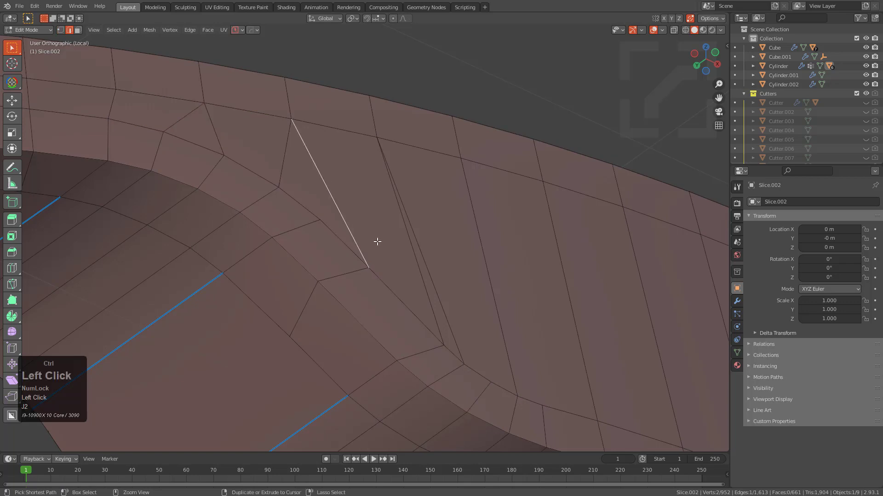
pyautogui.press('x')
pyautogui.write('x21')
pyautogui.click(359, 251)
pyautogui.click(371, 146)
pyautogui.press('j')
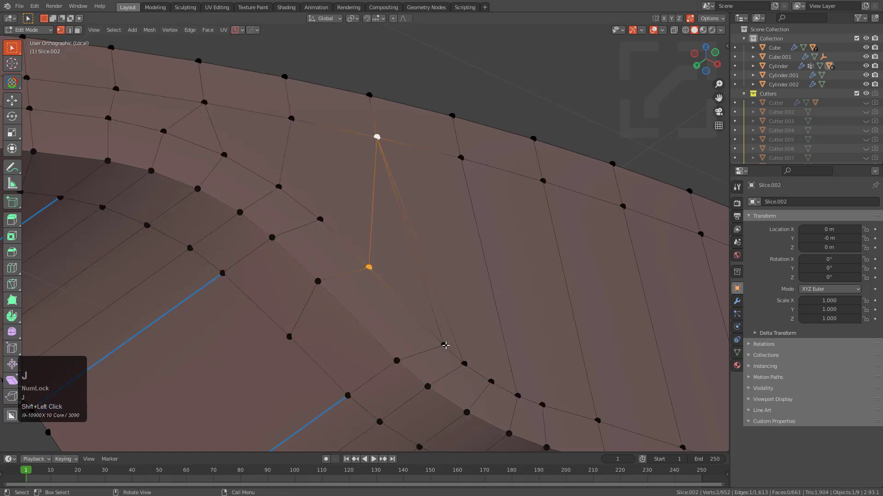
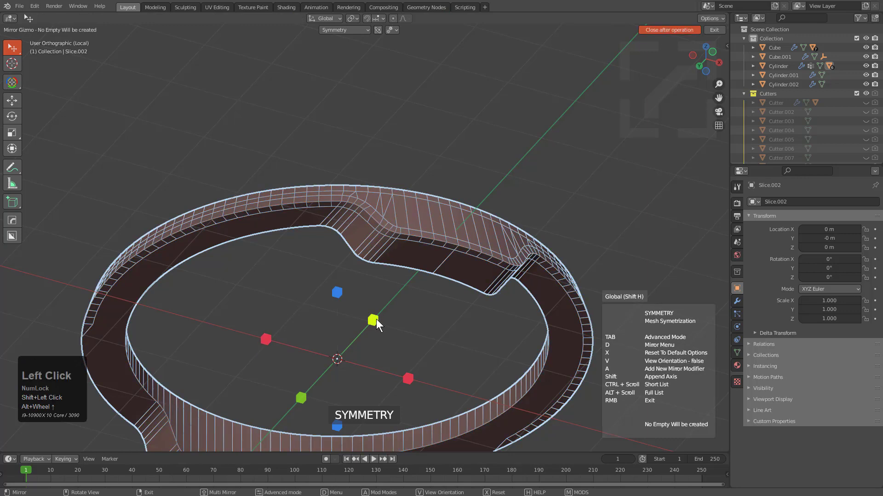
# Confirm symmetrizing the inner ring so the notch appears on both sides
pyautogui.click(373, 326)
pyautogui.middleClick(392, 214)
pyautogui.scroll(3)
pyautogui.moveTo(358, 242); pyautogui.dragTo(370, 265)
pyautogui.press('alt+v')
pyautogui.click(370, 264)
pyautogui.middleClick(422, 288)
pyautogui.moveTo(414, 287); pyautogui.dragTo(450, 236)
pyautogui.scroll(3)
# Start a HardOps bevel on the inner ring with 8 segments and autosmooth 60
pyautogui.press('q')
pyautogui.click(436, 240)
pyautogui.press('1')
pyautogui.scroll(3)
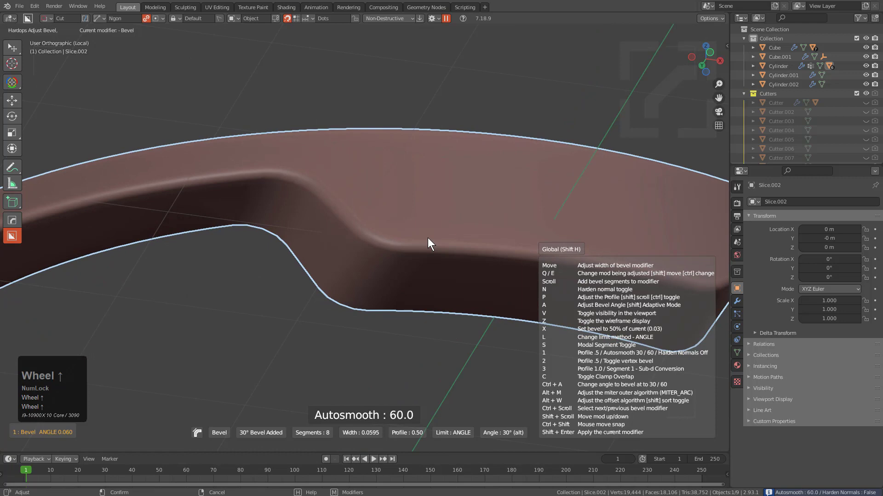
# Confirm the inner ring's smooth bevel and review the rounded notch edges
pyautogui.click(431, 238)
pyautogui.scroll(-3)
pyautogui.middleClick(468, 252)
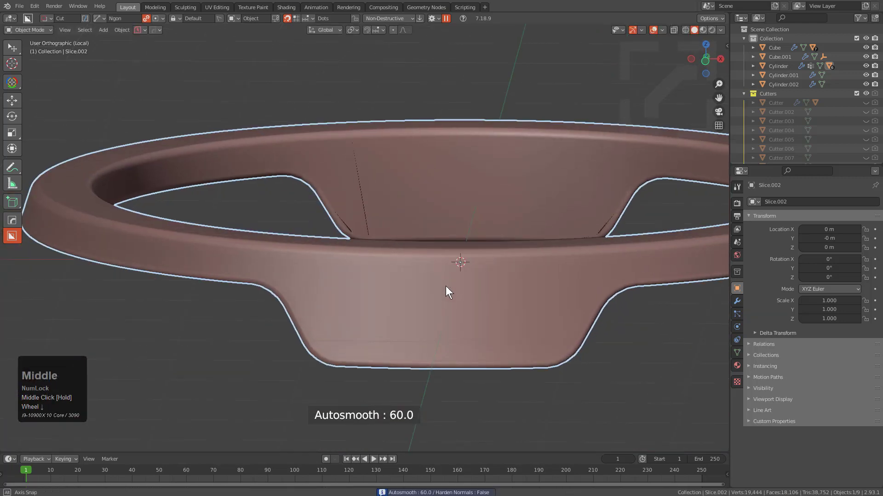
pyautogui.scroll(-3)
pyautogui.press('/')
pyautogui.press('/')
pyautogui.scroll(-3)
pyautogui.press('alt+a')
pyautogui.middleClick(414, 272)
pyautogui.scroll(-3)
# Select and isolate the outer Cylinder shell, inspecting it from several angles
pyautogui.moveTo(429, 298); pyautogui.dragTo(396, 359)
pyautogui.doubleClick(388, 368)
pyautogui.press('/')
pyautogui.middleClick(410, 339)
pyautogui.middleClick(420, 296)
pyautogui.scroll(3)
pyautogui.middleClick(371, 284)
pyautogui.middleClick(438, 301)
pyautogui.middleClick(397, 238)
pyautogui.middleClick(422, 239)
# Smart Apply all five of the Cylinder shell's modifiers and enter Edit Mode on its mesh
pyautogui.press('q')
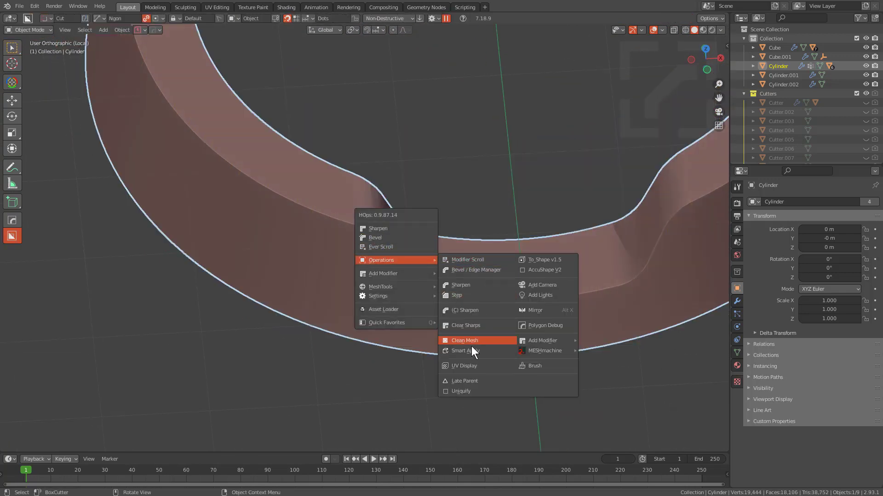
pyautogui.doubleClick(473, 353)
pyautogui.press('q')
pyautogui.middleClick(435, 304)
pyautogui.scroll(3)
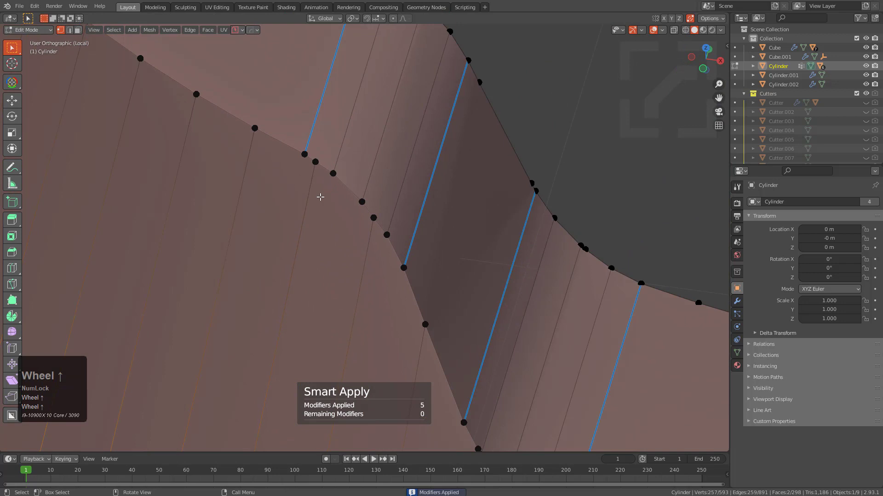
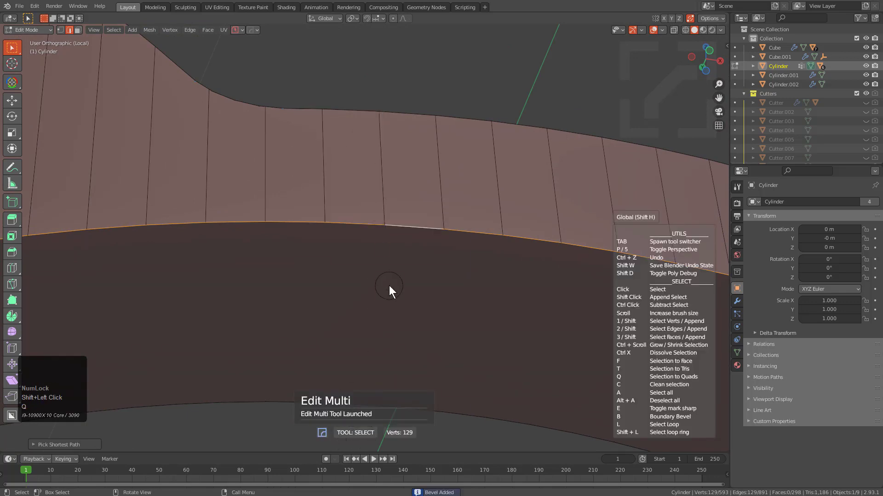
# Add an offset support loop at 0.32 along the Cylinder shell's rim edge loop
pyautogui.press('m')
pyautogui.press('s')
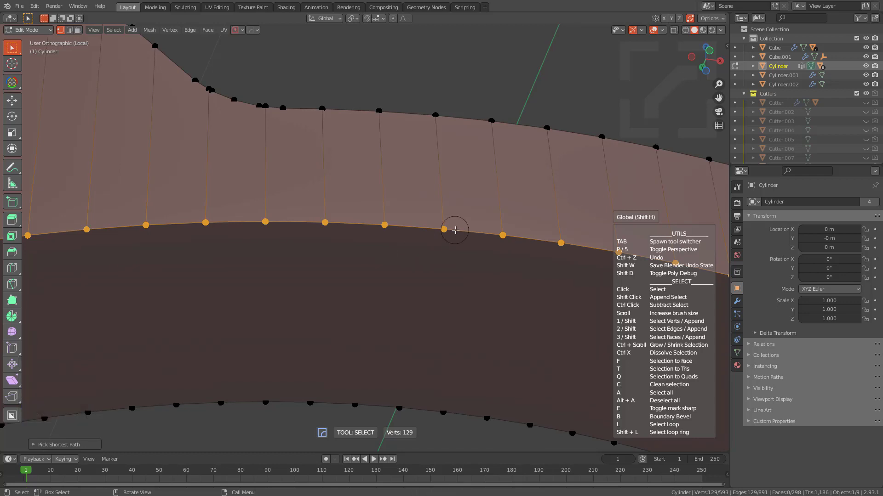
pyautogui.press('b')
pyautogui.press('s')
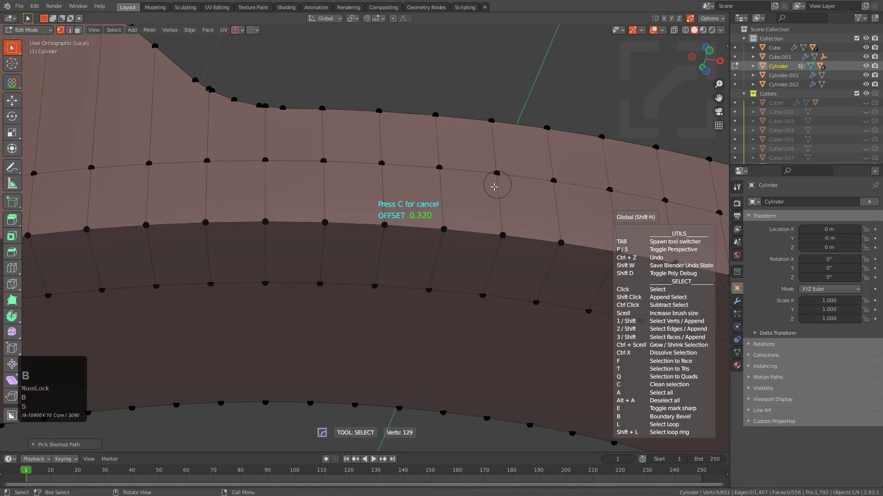
pyautogui.press('space')
pyautogui.press('b')
pyautogui.scroll(-3)
pyautogui.middleClick(478, 215)
pyautogui.press('2')
pyautogui.click(586, 219)
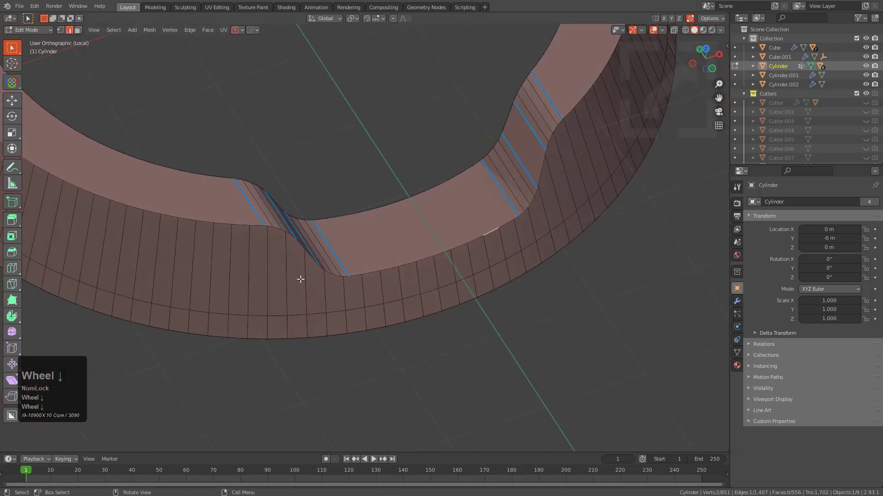
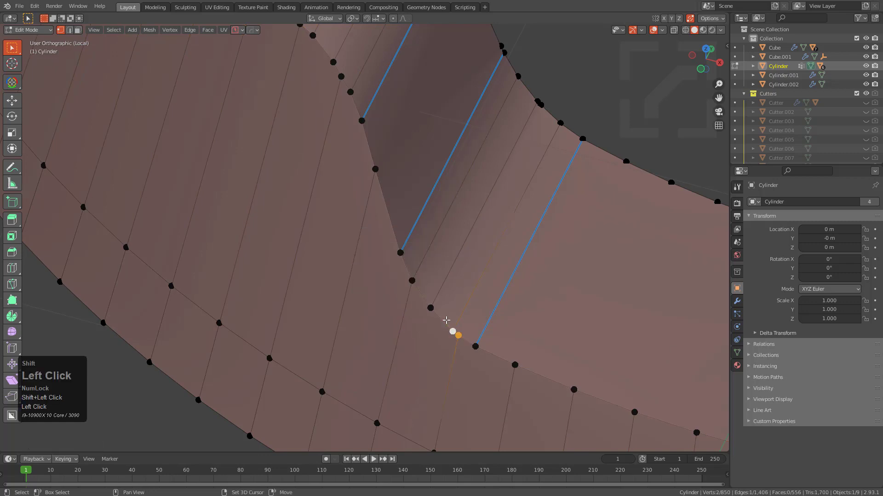
# Merge the stray vertices at the first notch corner into a single point
pyautogui.press('shift+r')
pyautogui.scroll(-3)
pyautogui.middleClick(448, 315)
pyautogui.scroll(3)
pyautogui.scroll(-3)
pyautogui.scroll(-3)
pyautogui.scroll(3)
pyautogui.middleClick(325, 220)
pyautogui.click(318, 229)
pyautogui.click(331, 248)
pyautogui.press('m')
pyautogui.click(402, 344)
pyautogui.click(411, 359)
# Repeat the merge at the other corner and select the notch outline edge loop
pyautogui.press('shift+r')
pyautogui.scroll(-3)
pyautogui.middleClick(401, 324)
pyautogui.scroll(3)
pyautogui.press('2')
pyautogui.scroll(-3)
pyautogui.click(566, 344)
pyautogui.scroll(-3)
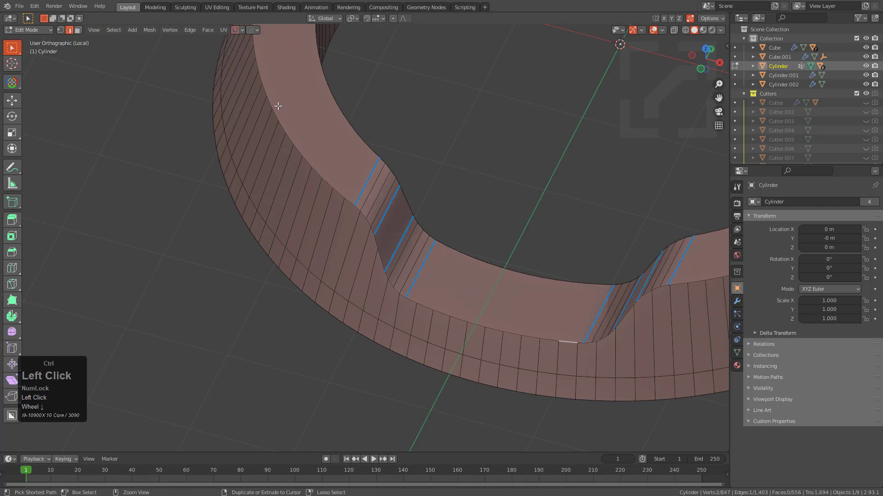
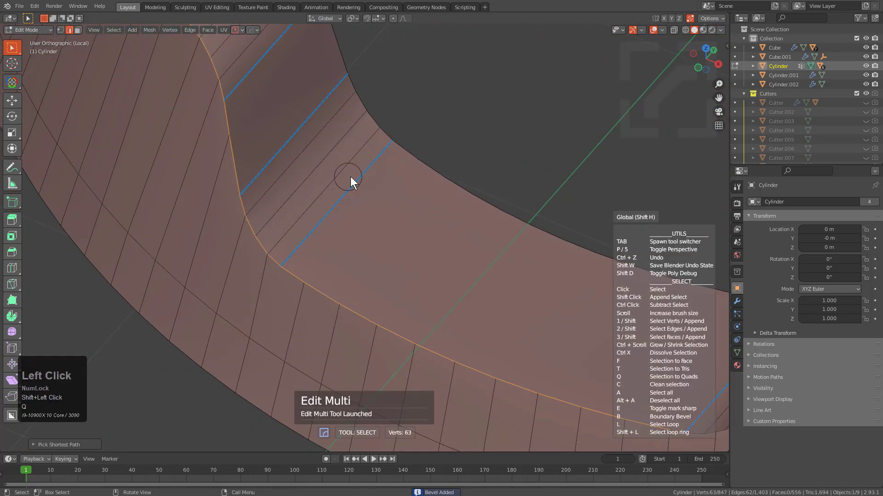
# Add a support loop around the notch outline at about 0.17 and merge the leftover corner vertex
pyautogui.press('b')
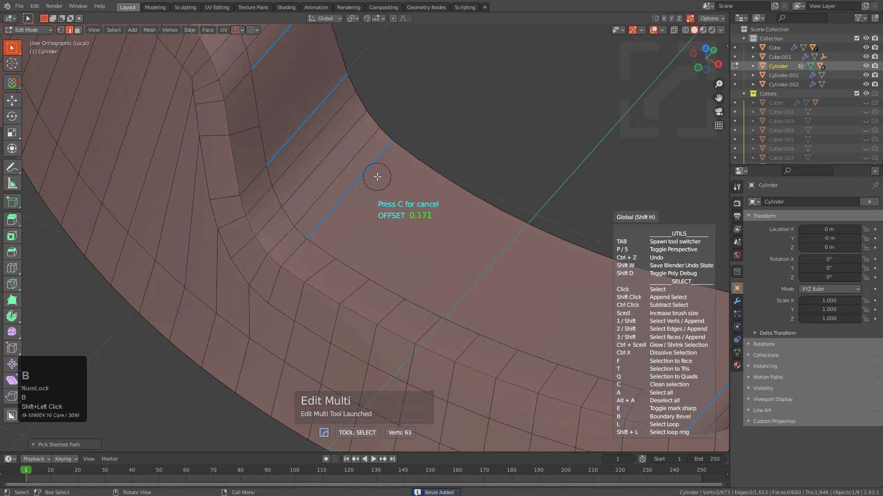
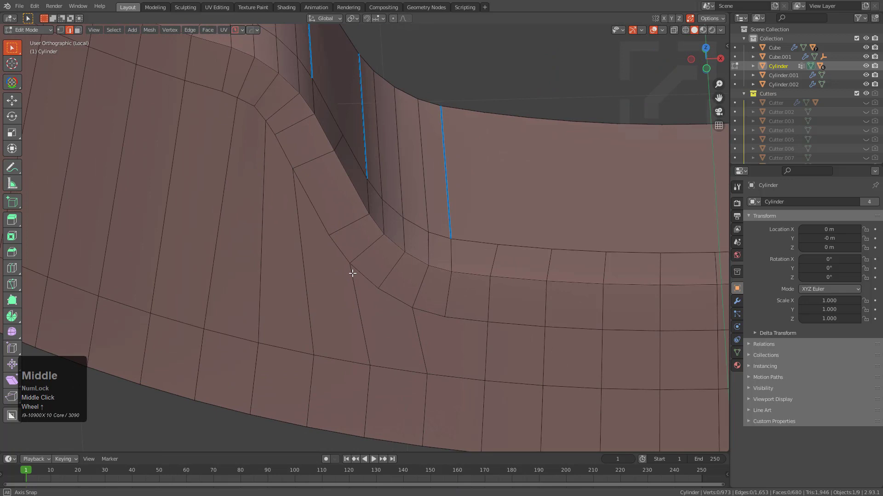
pyautogui.press('1')
pyautogui.click(310, 351)
pyautogui.click(327, 238)
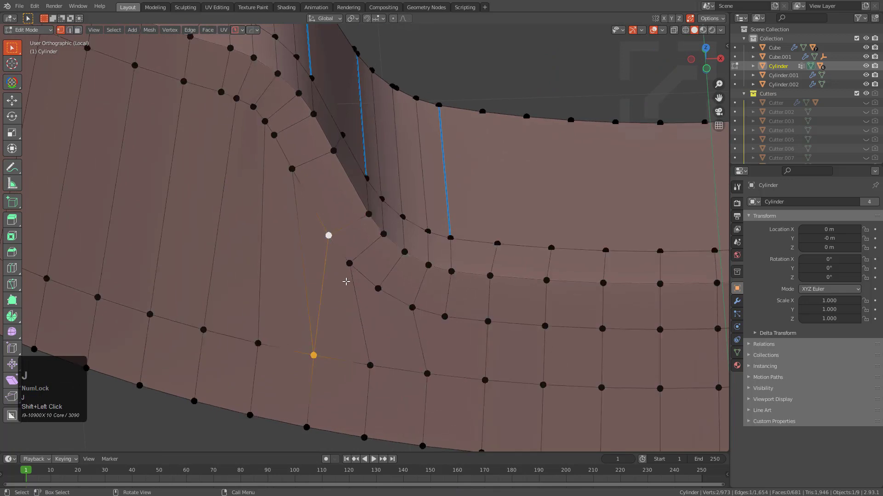
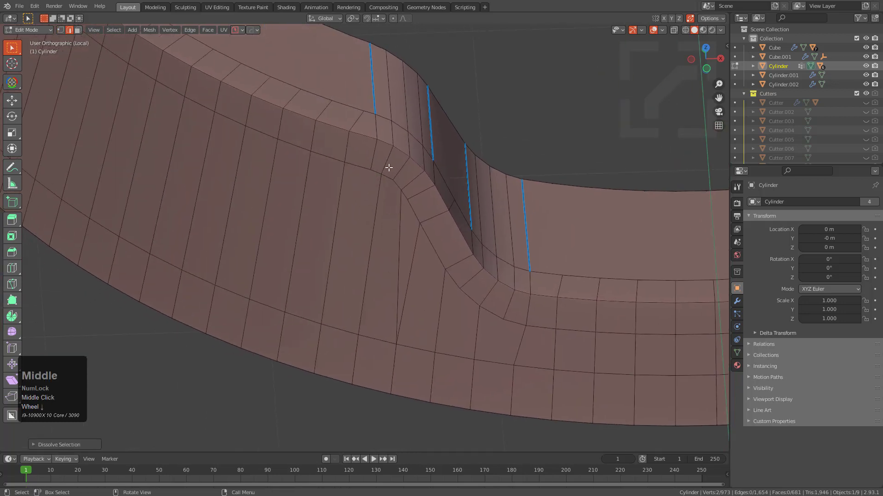
pyautogui.scroll(-3)
pyautogui.scroll(-3)
pyautogui.scroll(-3)
pyautogui.middleClick(346, 190)
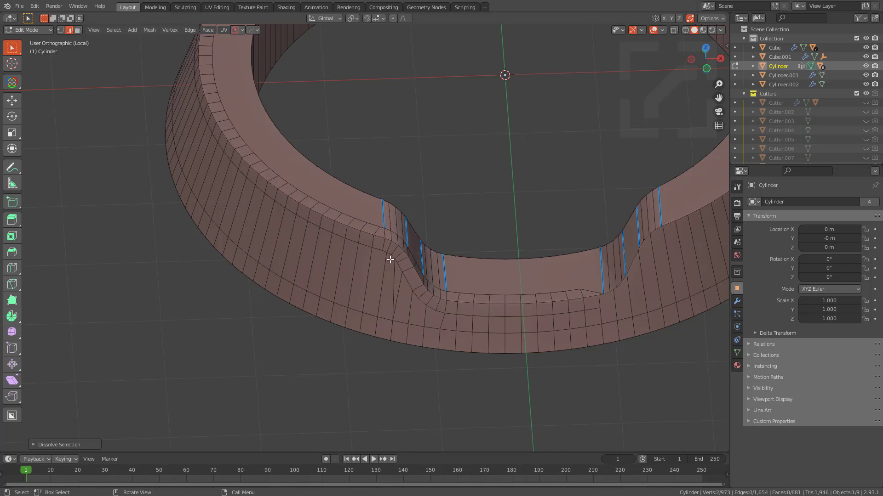
# Leave edit mode and start a HardOps Bevel on the outer Cylinder shell via the Q menu
pyautogui.middleClick(420, 278)
pyautogui.scroll(-3)
pyautogui.middleClick(425, 280)
pyautogui.scroll(-3)
pyautogui.press('alt+x')
pyautogui.click(325, 84)
pyautogui.click(430, 114)
pyautogui.middleClick(473, 271)
pyautogui.scroll(-3)
pyautogui.scroll(3)
pyautogui.press('q')
pyautogui.click(449, 261)
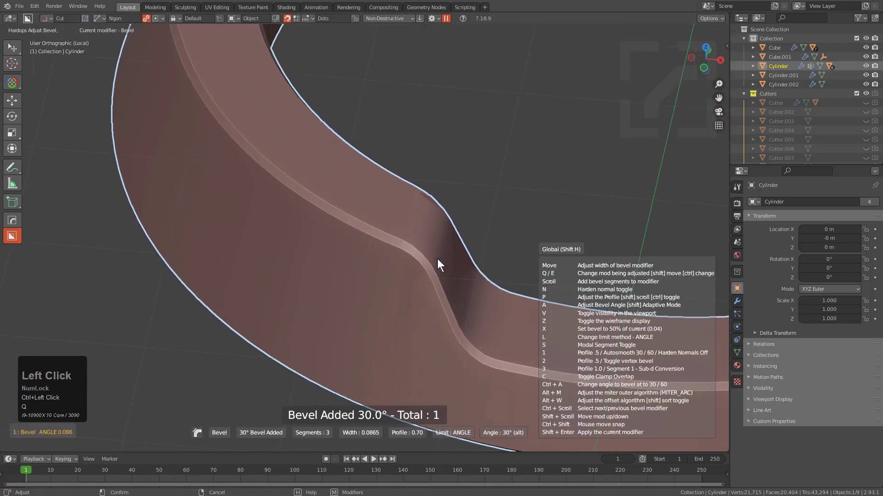
# Set the bevel to 6 segments with autosmooth 60, smooth the shading and confirm it
pyautogui.press('1')
pyautogui.scroll(3)
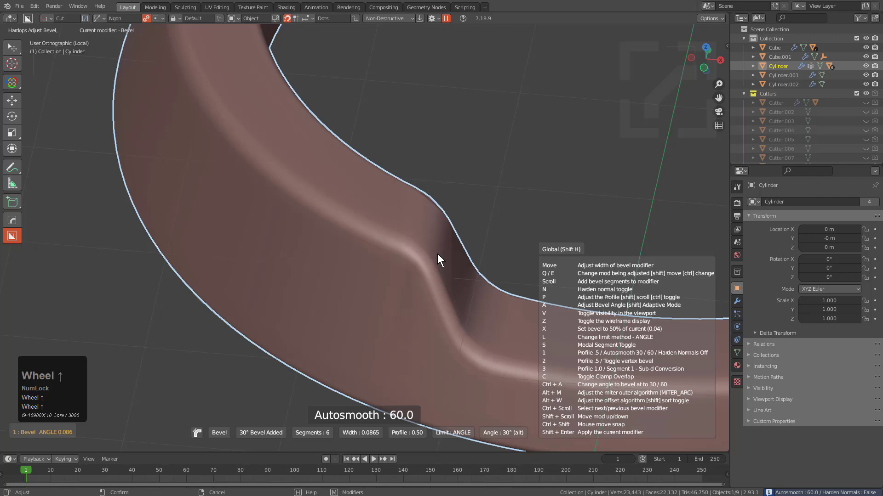
pyautogui.click(442, 253)
pyautogui.scroll(-3)
pyautogui.press('q')
pyautogui.click(447, 254)
pyautogui.scroll(-3)
pyautogui.scroll(-3)
pyautogui.press('/')
pyautogui.click(425, 267)
pyautogui.press('q')
pyautogui.click(418, 267)
# Add a weighted-normal modifier with keep-sharp and orbit around the beveled shell
pyautogui.press('alt+a')
pyautogui.scroll(-3)
pyautogui.middleClick(431, 264)
pyautogui.middleClick(433, 262)
pyautogui.middleClick(454, 240)
pyautogui.scroll(-3)
pyautogui.middleClick(383, 269)
pyautogui.middleClick(405, 236)
pyautogui.scroll(-3)
pyautogui.middleClick(414, 259)
# Switch the viewport to Material Preview and give the shell a fresh blank principled material
pyautogui.doubleClick(706, 27)
pyautogui.middleClick(499, 284)
pyautogui.click(479, 297)
pyautogui.press('alt+m')
pyautogui.click(460, 280)
pyautogui.press('alt+a')
# Save the scene as "cylindrical" through the HardOps PowerSave panel
pyautogui.scroll(-3)
pyautogui.moveTo(429, 274); pyautogui.dragTo(430, 257)
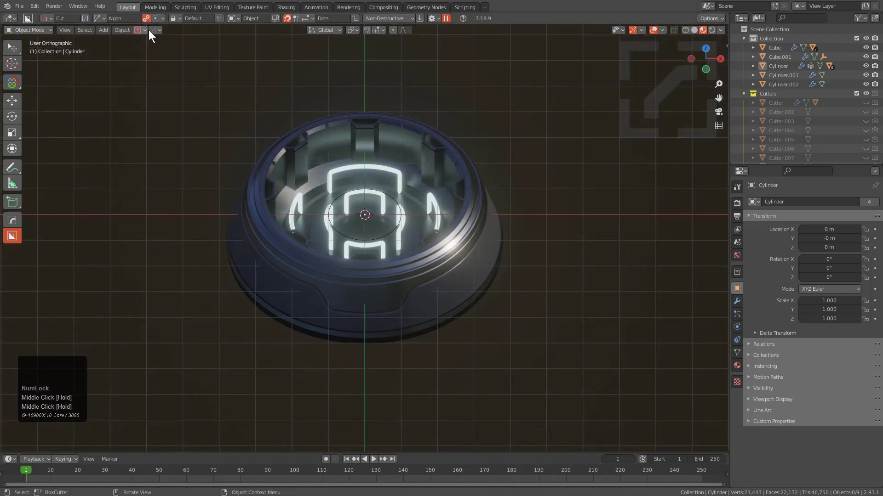
pyautogui.click(161, 33)
pyautogui.click(134, 73)
pyautogui.write('cylinl')
pyautogui.press('n')
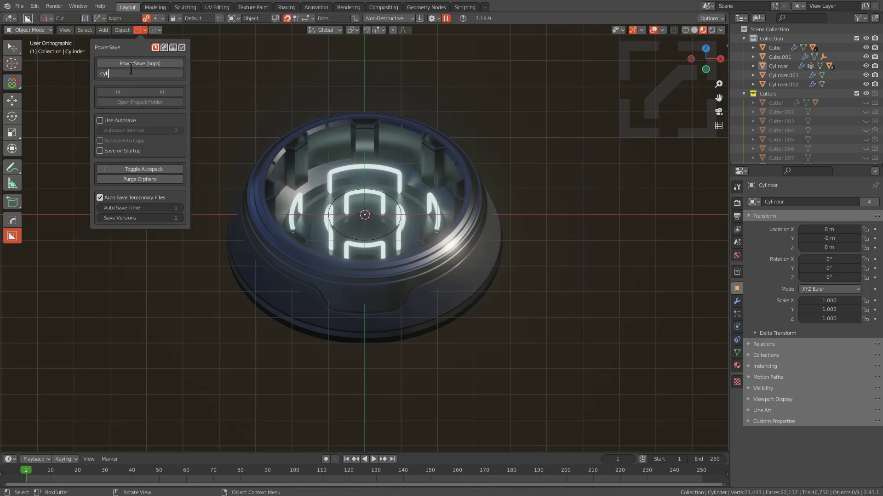
pyautogui.write('CYLINLddrical')
pyautogui.press('Return')
pyautogui.click(141, 64)
pyautogui.scroll(3)
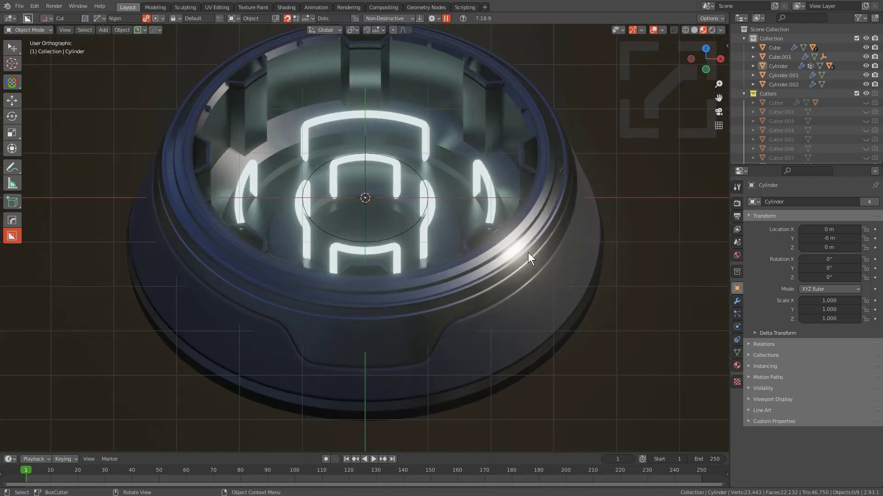
# Switch the viewport back to plain Solid shading and orbit the nozzle
pyautogui.click(697, 36)
pyautogui.scroll(3)
pyautogui.press('alt+a')
pyautogui.middleClick(409, 266)
pyautogui.middleClick(411, 268)
pyautogui.scroll(-3)
pyautogui.middleClick(423, 252)
# Select the glass cap Cylinder.002, frame it and zoom in on the beveled notch
pyautogui.click(511, 141)
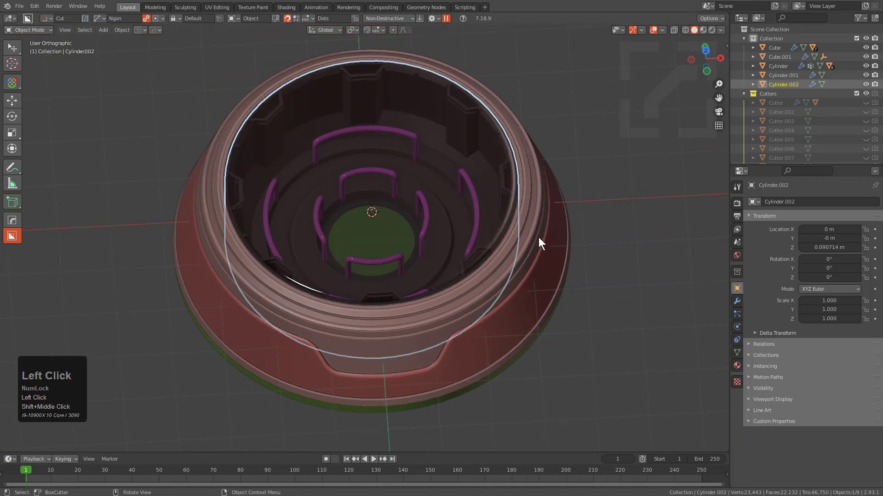
pyautogui.click(518, 313)
pyautogui.press('KP_Decimal')
pyautogui.middleClick(454, 285)
pyautogui.scroll(-3)
pyautogui.scroll(3)
pyautogui.press('alt+a')
pyautogui.middleClick(472, 279)
pyautogui.press('alt+a')
pyautogui.middleClick(462, 240)
pyautogui.scroll(3)
pyautogui.middleClick(424, 230)
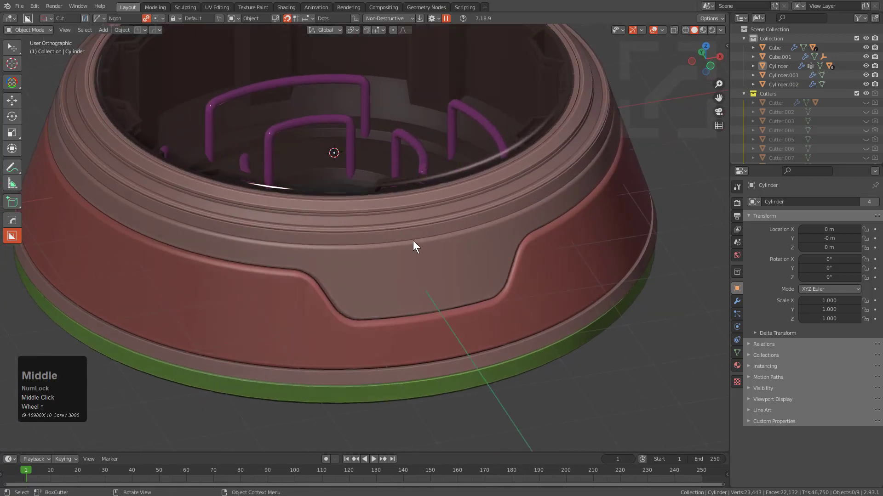